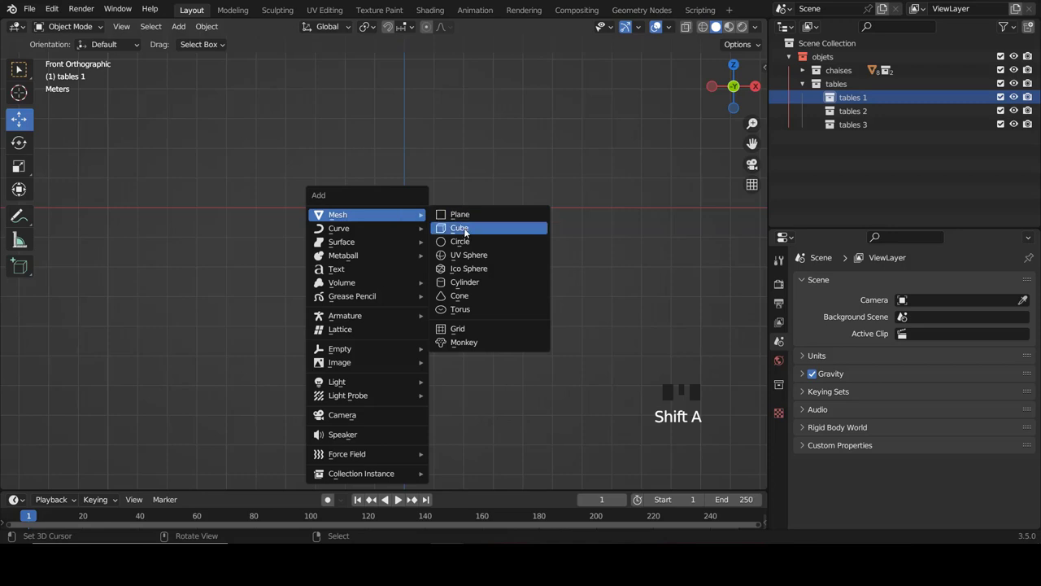
Give the new cube a 0.14 m bevel and a level-2 Subdivision modifier for rounded edges
scroll("up", 3)
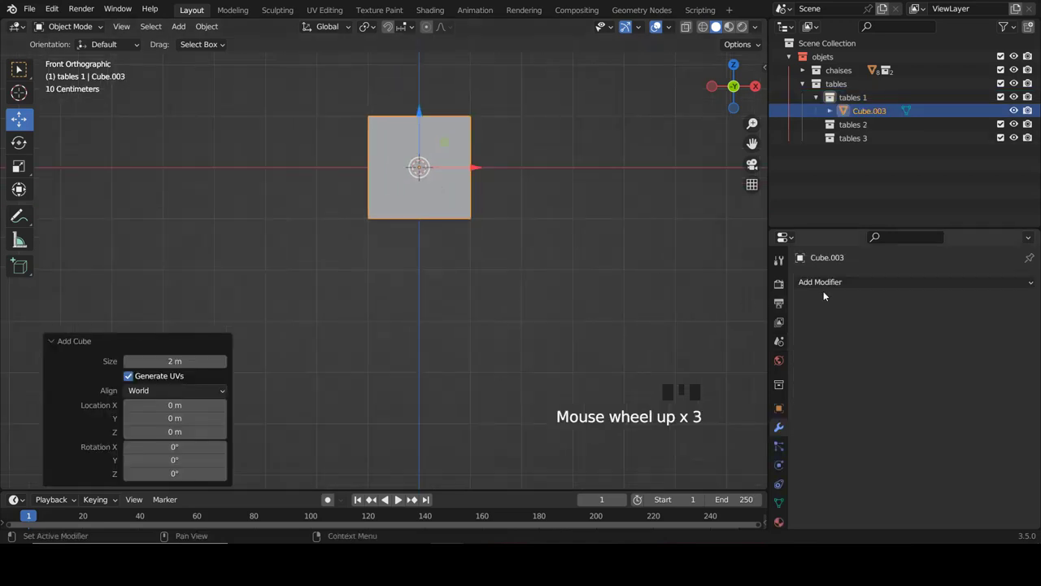
left_click(832, 287)
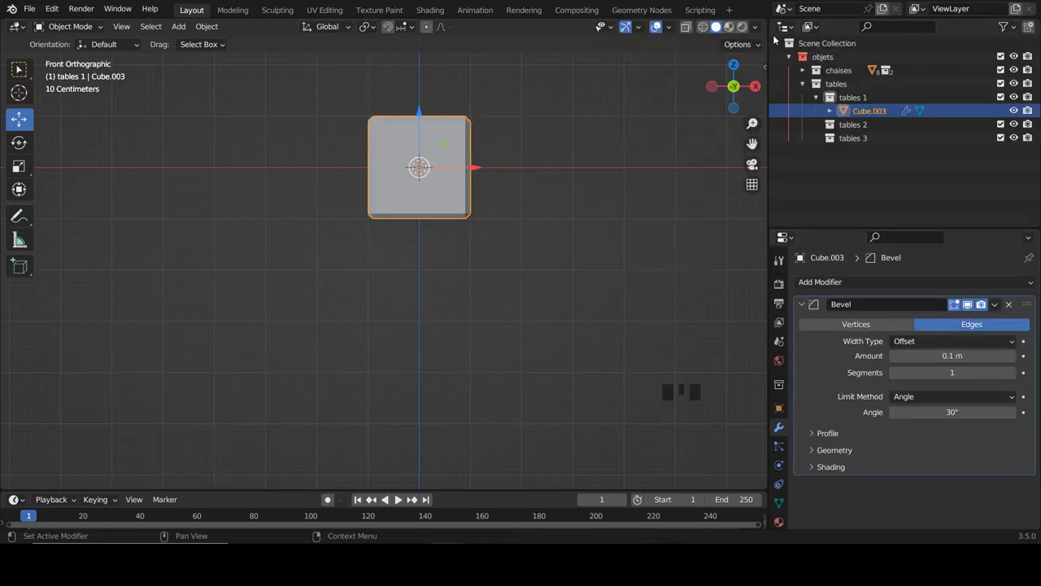
scroll("up", 3)
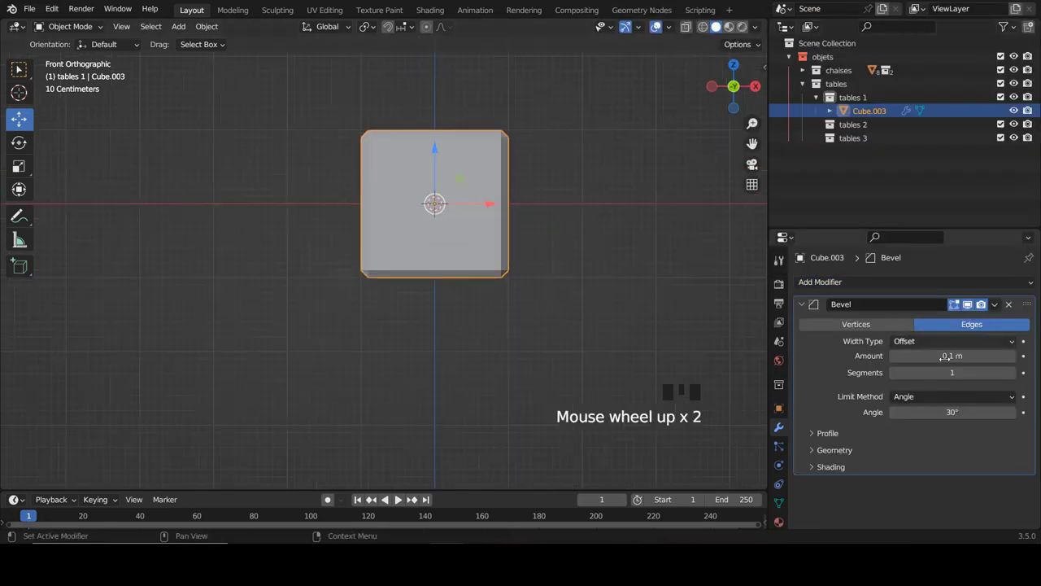
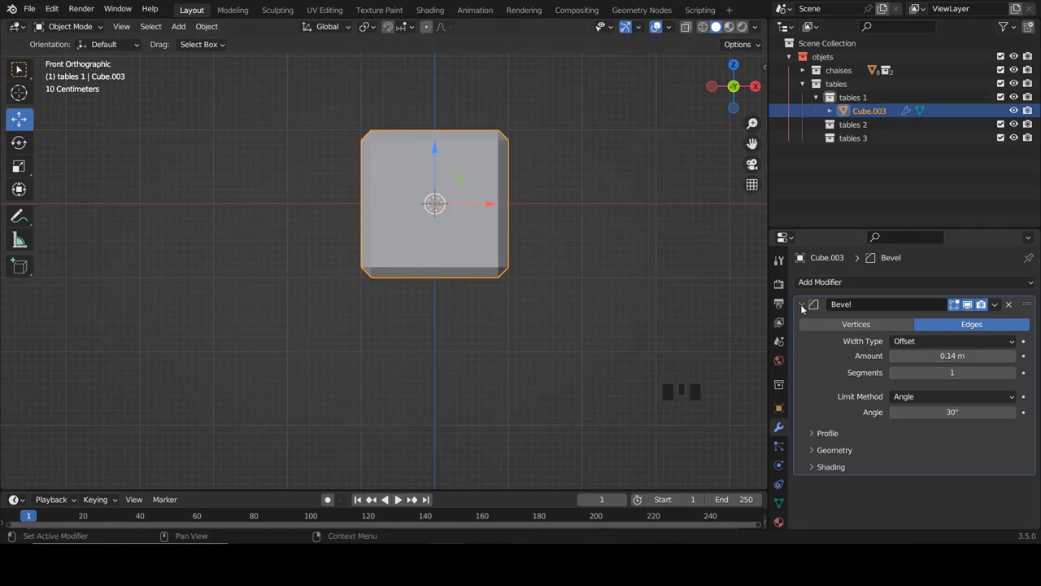
left_click_drag(803, 307, 790, 209)
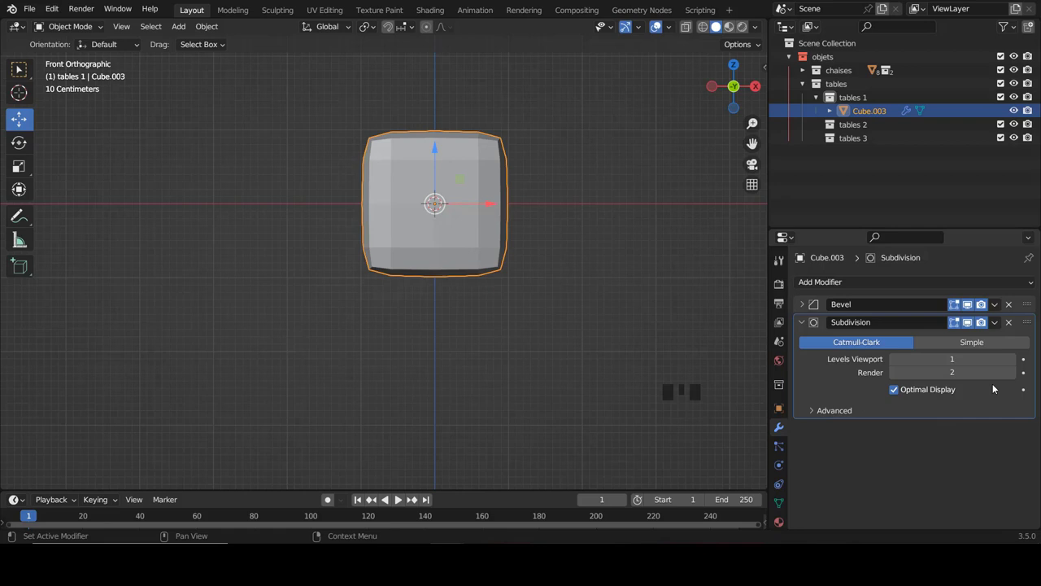
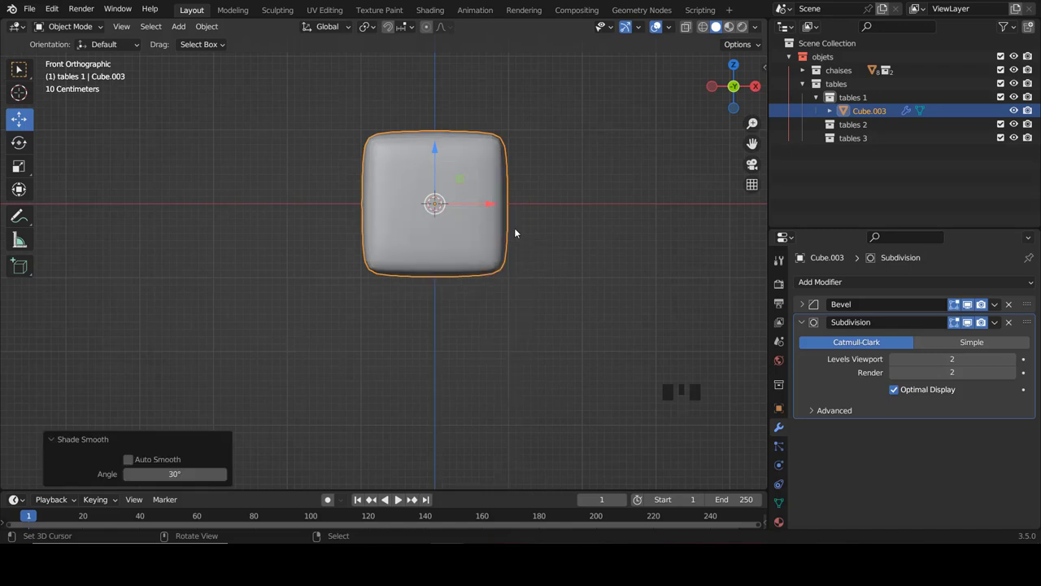
In Edit Mode with X-ray on, taper the block by shrinking its top vertices and slightly scaling the bottom
key("Tab")
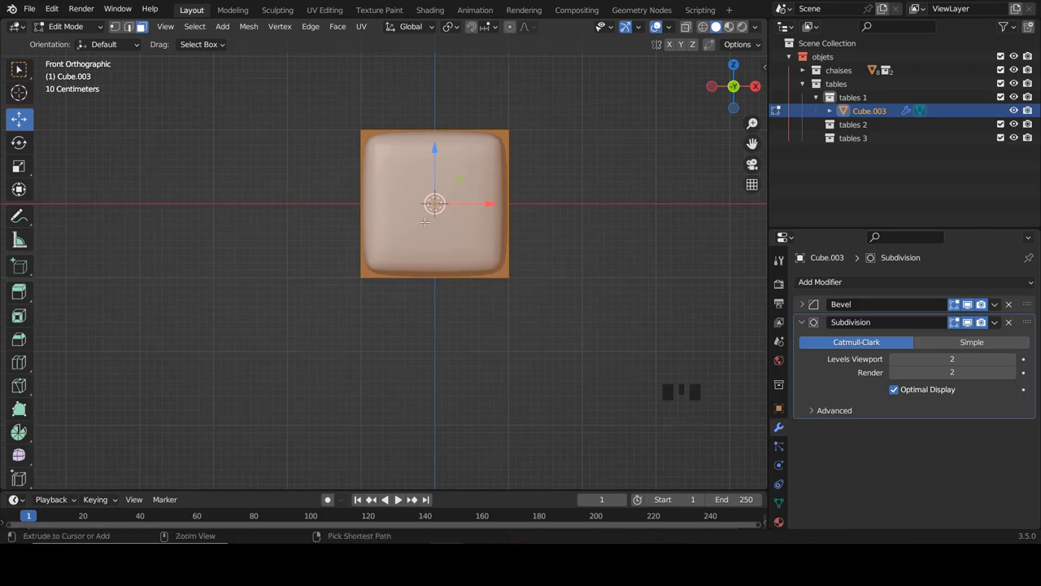
key("ctrl+Tab")
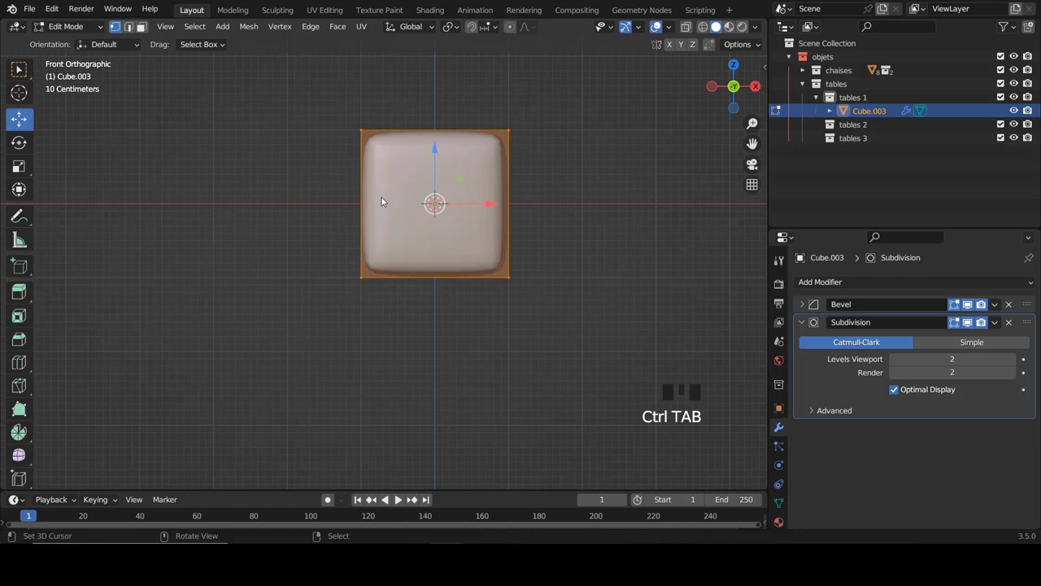
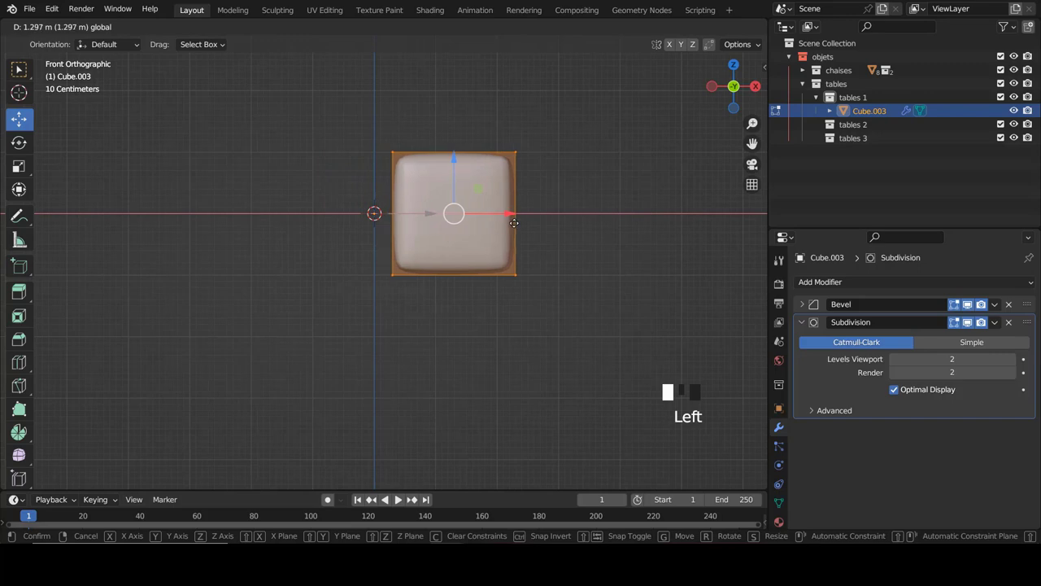
key("z")
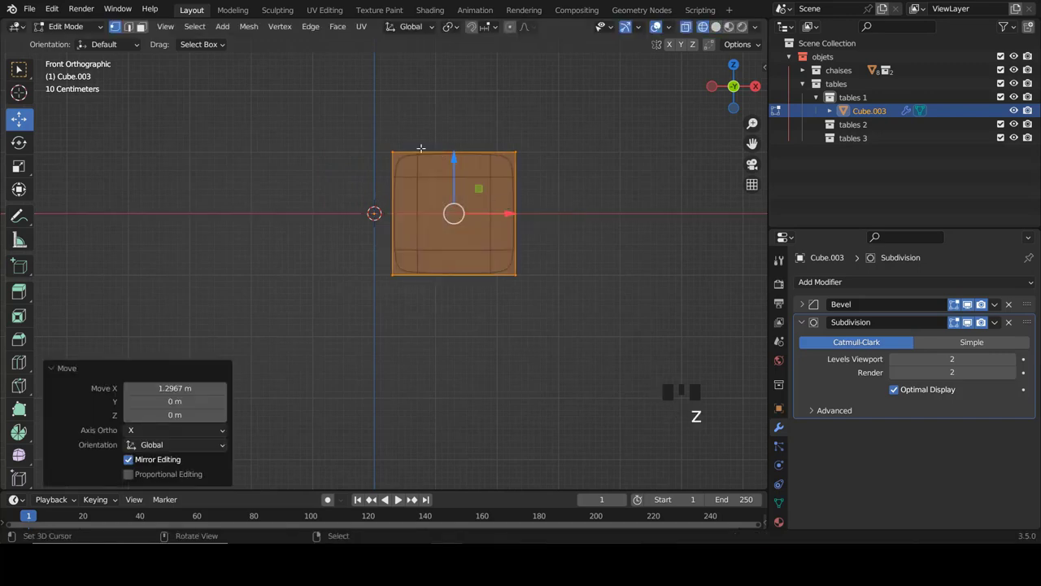
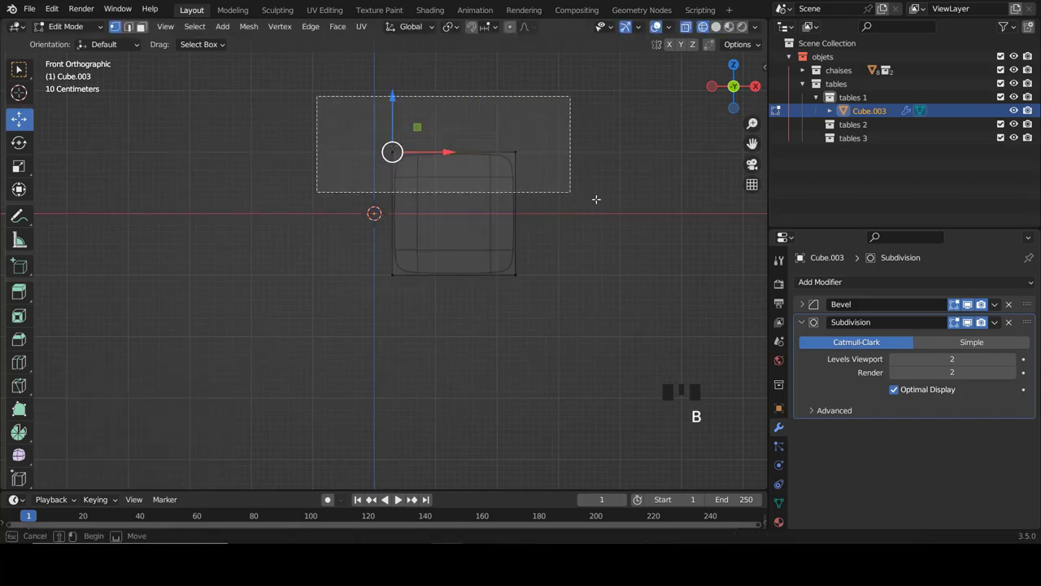
key("s")
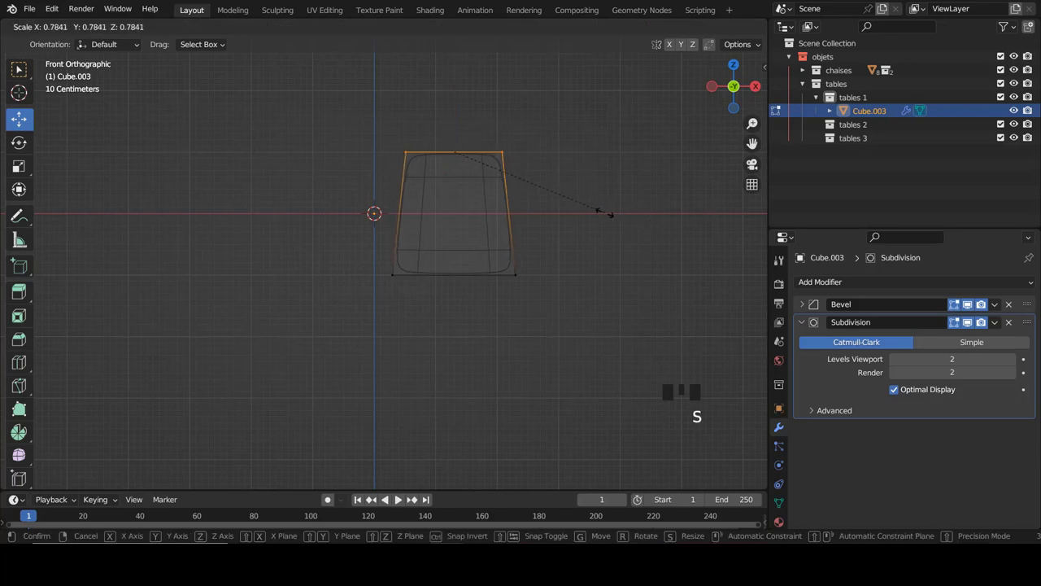
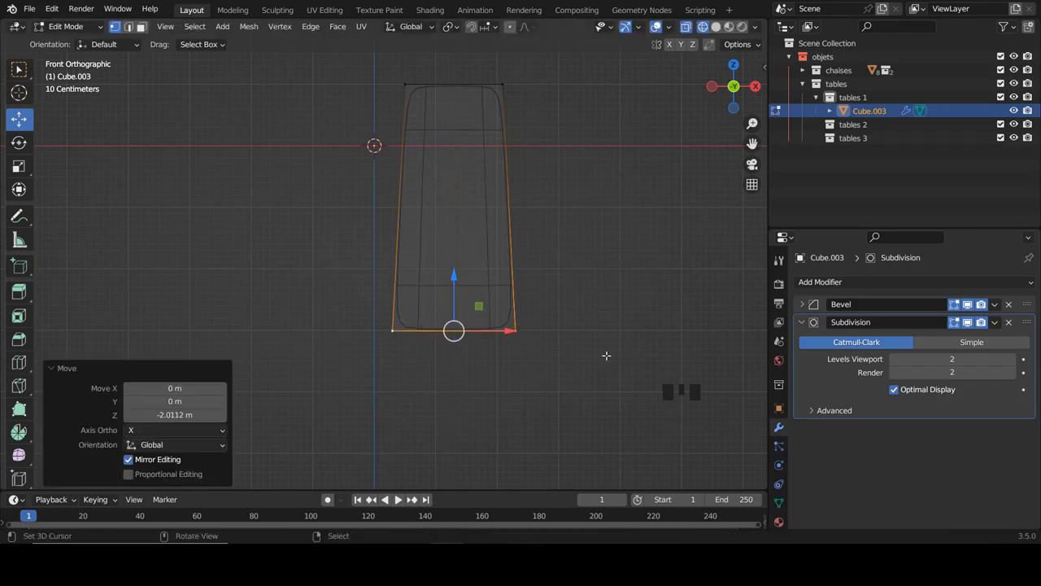
key("s")
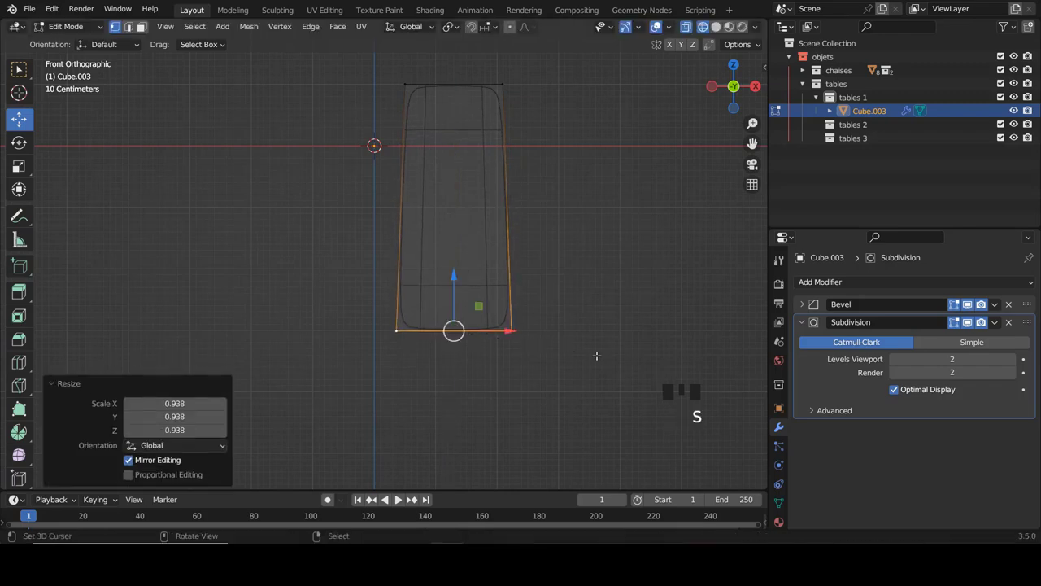
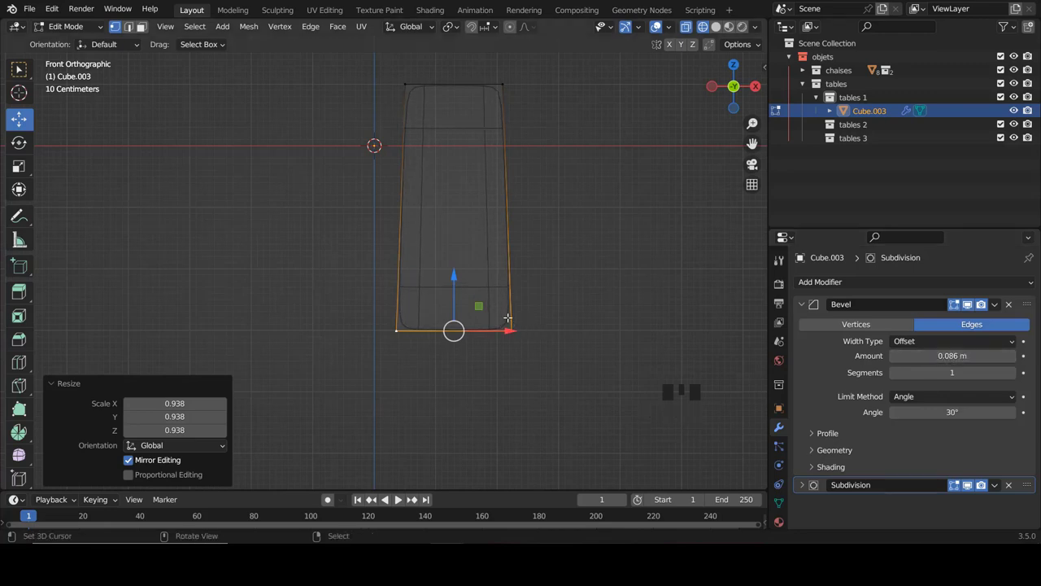
Move the whole leg mesh 1.25 m along X to the right of centre and return to Object Mode
key("Tab")
key("z")
scroll("down", 3)
left_click_drag(492, 214, 440, 236)
key("KP_1")
key("Tab")
key("a")
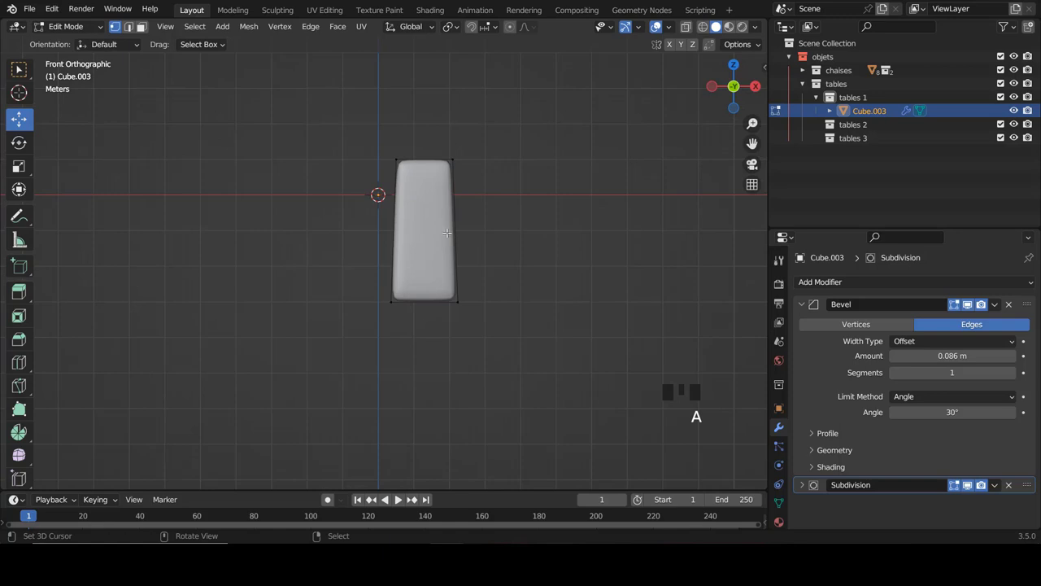
key("a")
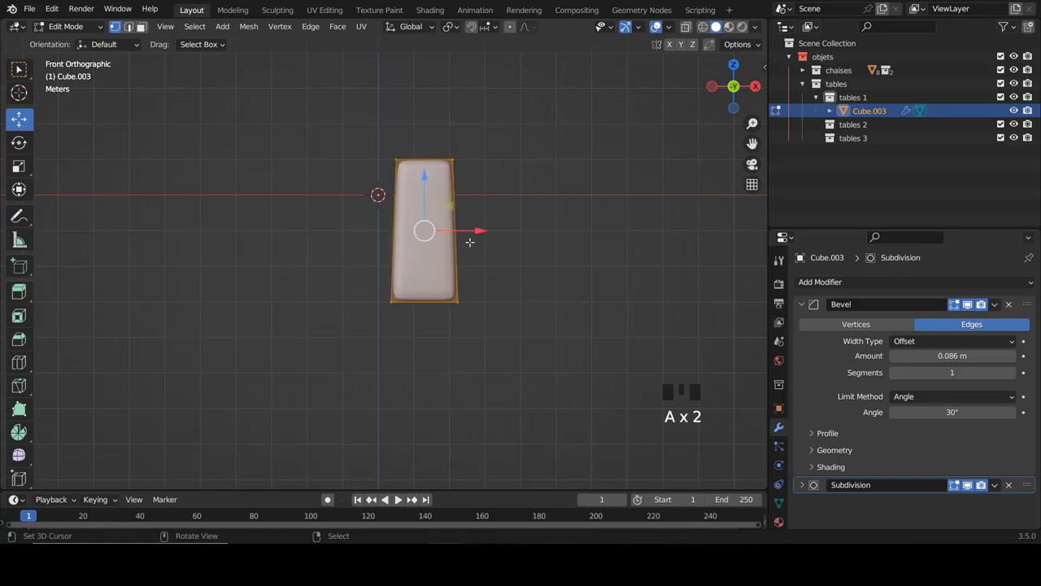
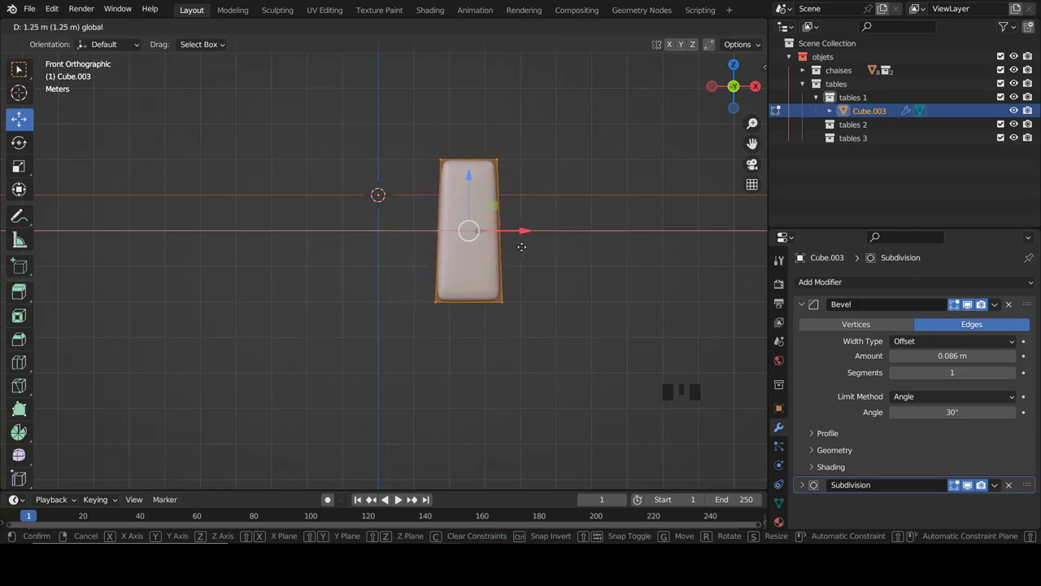
key("Tab")
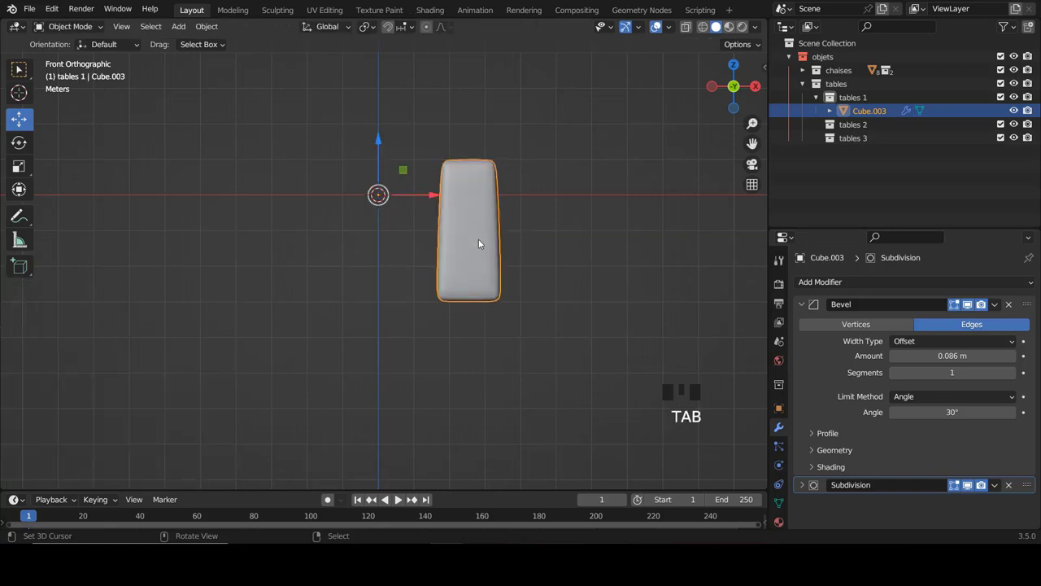
Add a Mirror modifier on X and enable Y as well so the leg repeats around the centre
left_click_drag(806, 304, 760, 116)
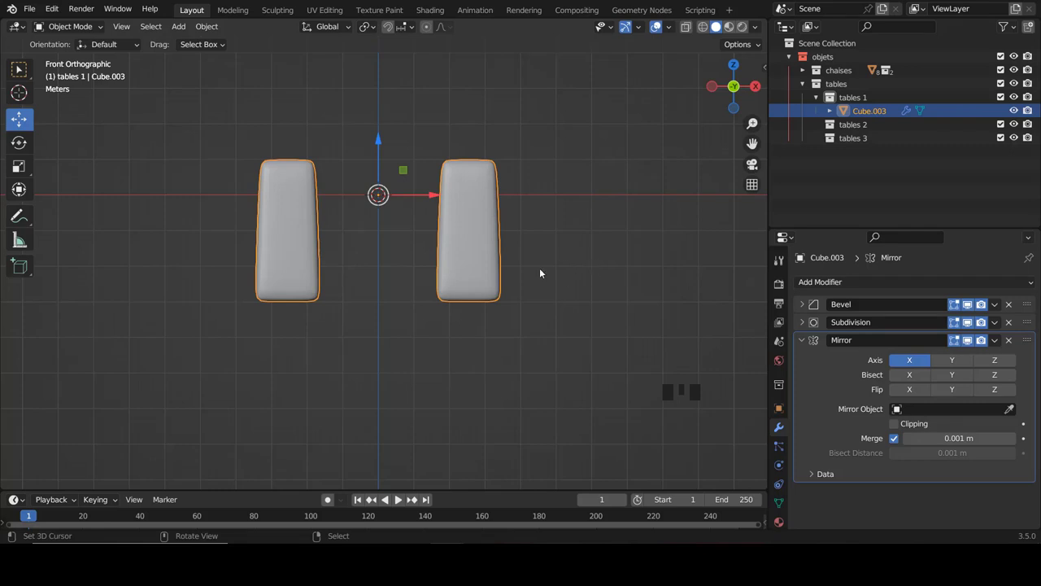
left_click_drag(567, 280, 460, 298)
key("KP_3")
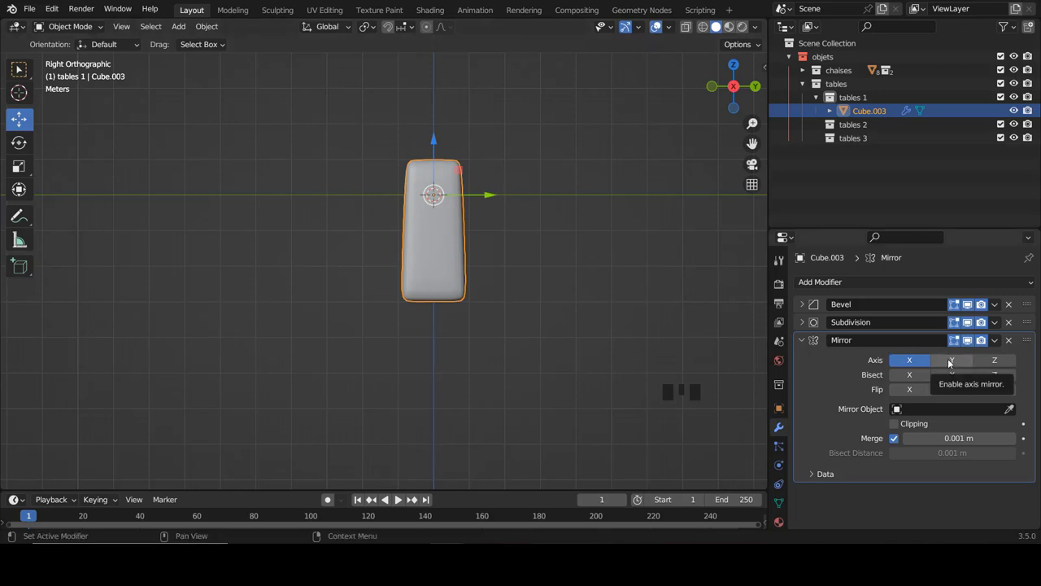
left_click(953, 364)
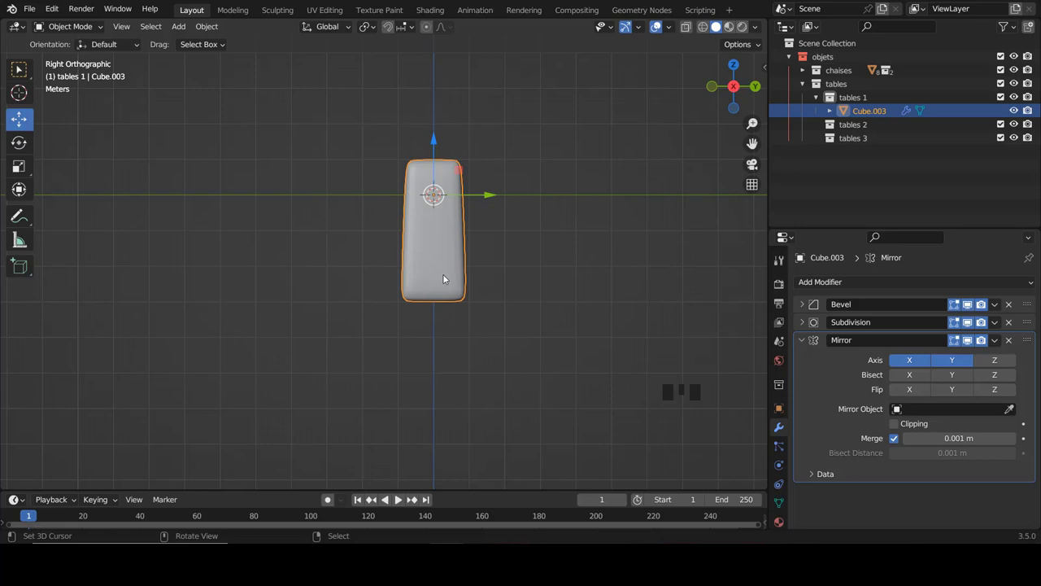
Widen the leg's bottom loop by 1.144 so the mirrored legs flare toward the floor
key("Tab")
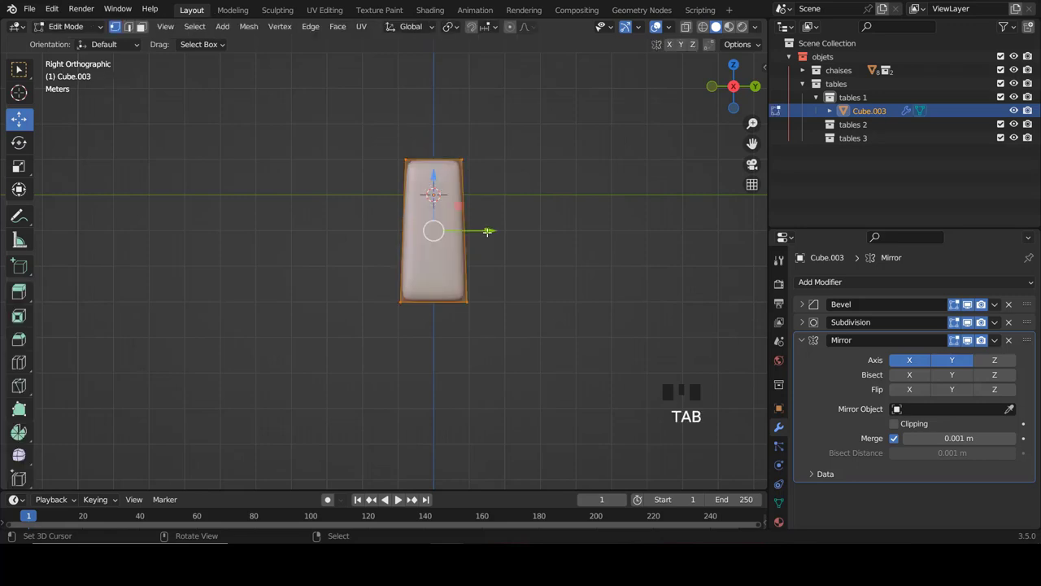
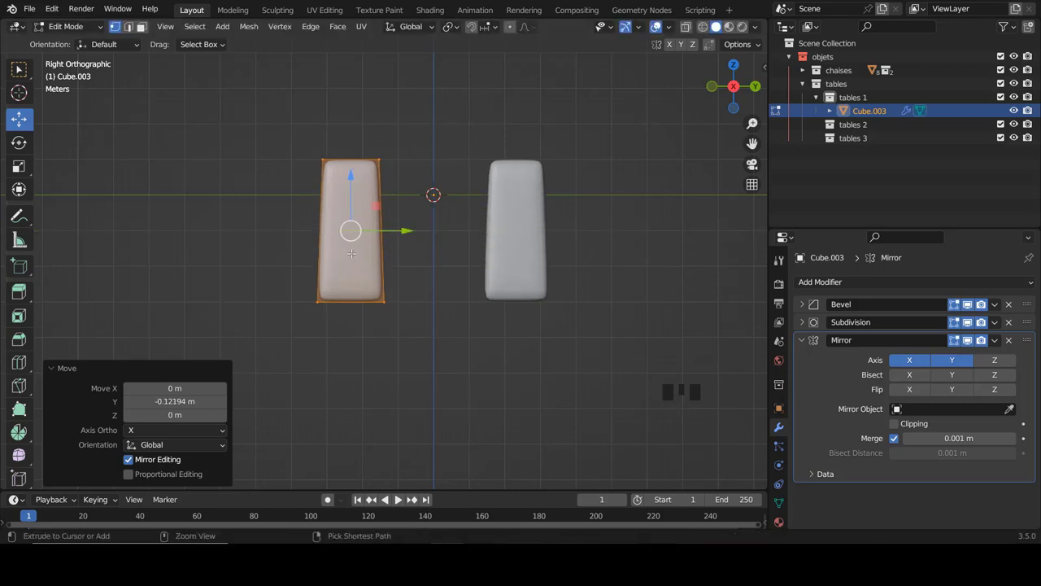
key("ctrl+r")
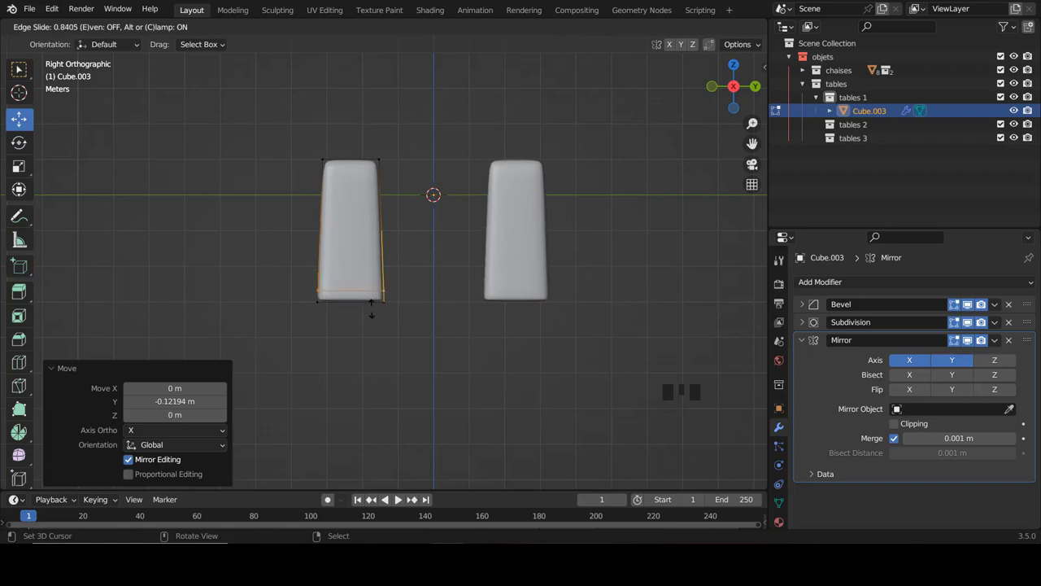
key("Tab")
key("KP_1")
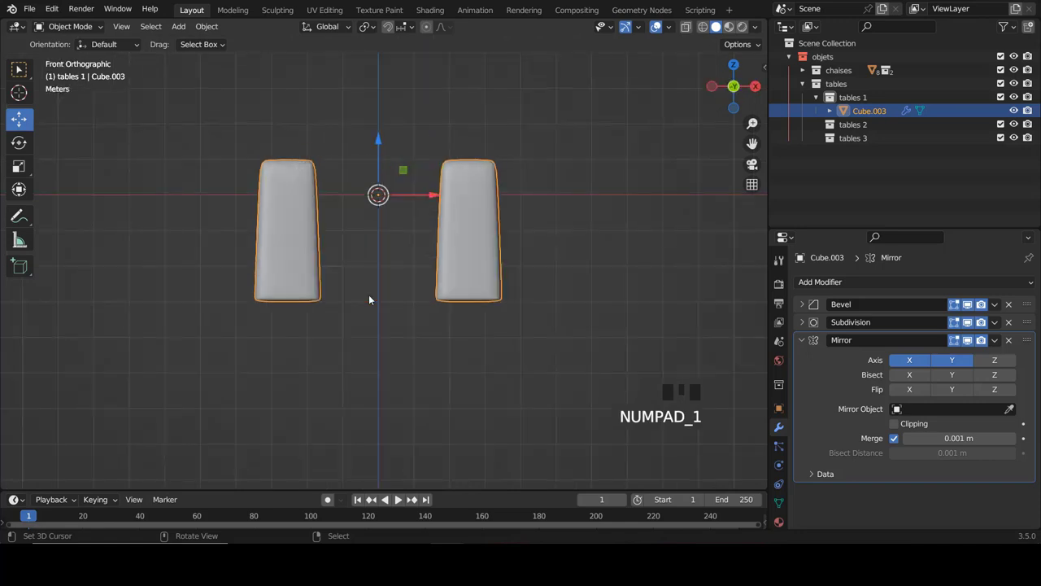
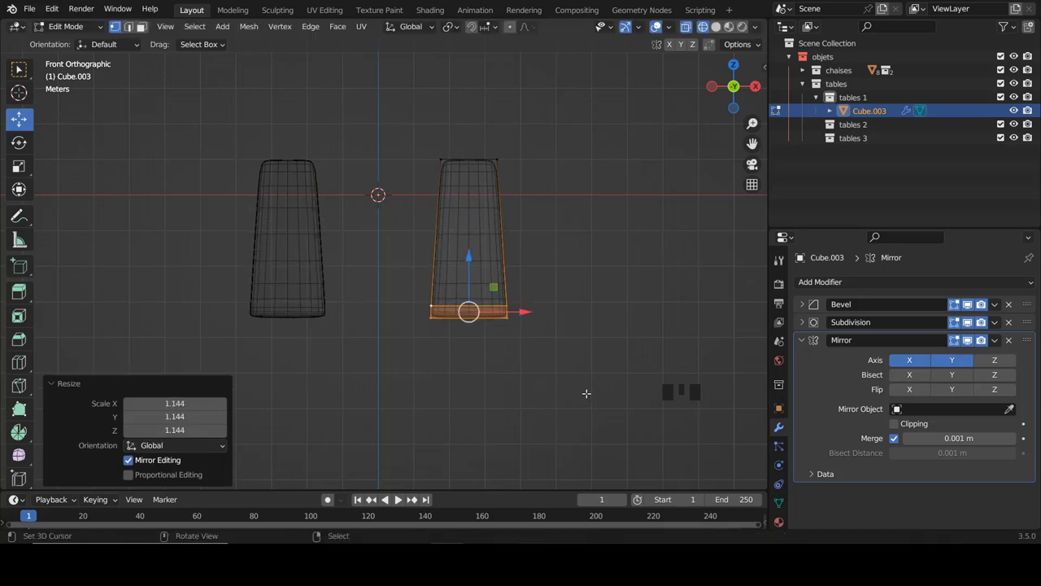
key("z")
key("Tab")
key("a")
Orbit and recentre the view to check all four tapered legs from perspective and front
scroll("down", 3)
left_click_drag(441, 282, 470, 282)
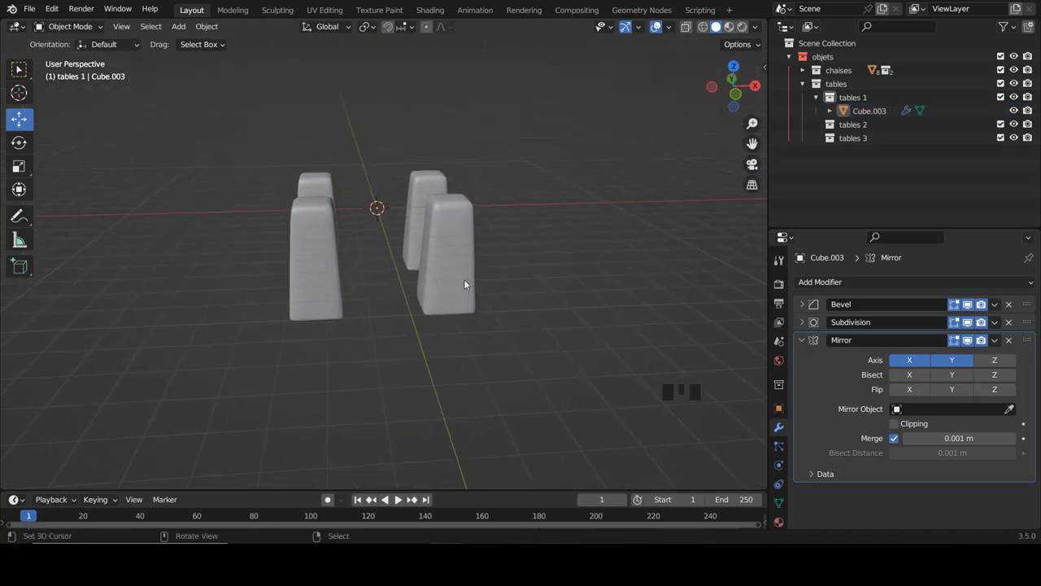
key("KP_1")
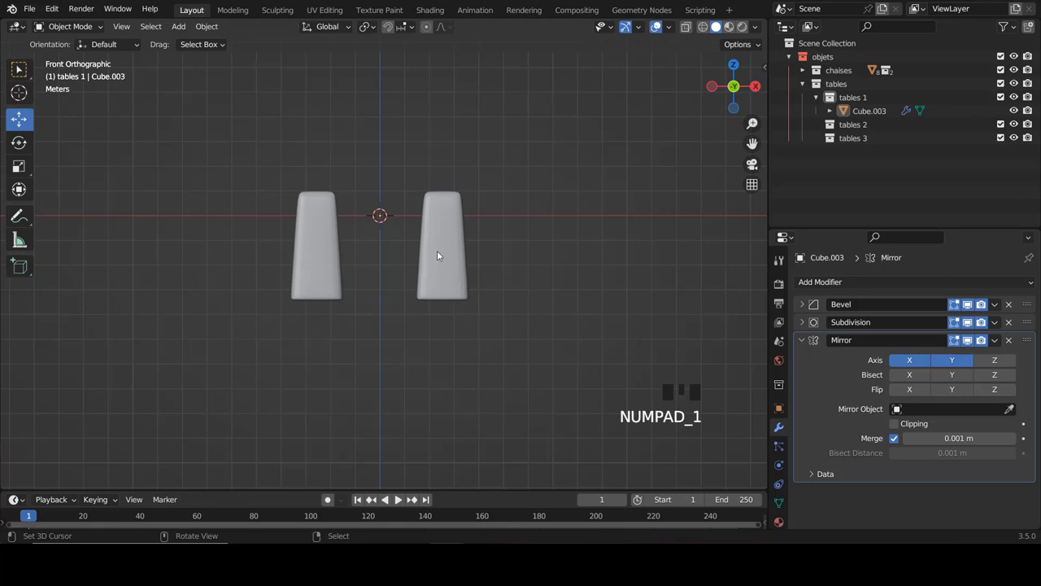
scroll("down", 3)
left_click_drag(458, 185, 505, 224)
key("KP_1")
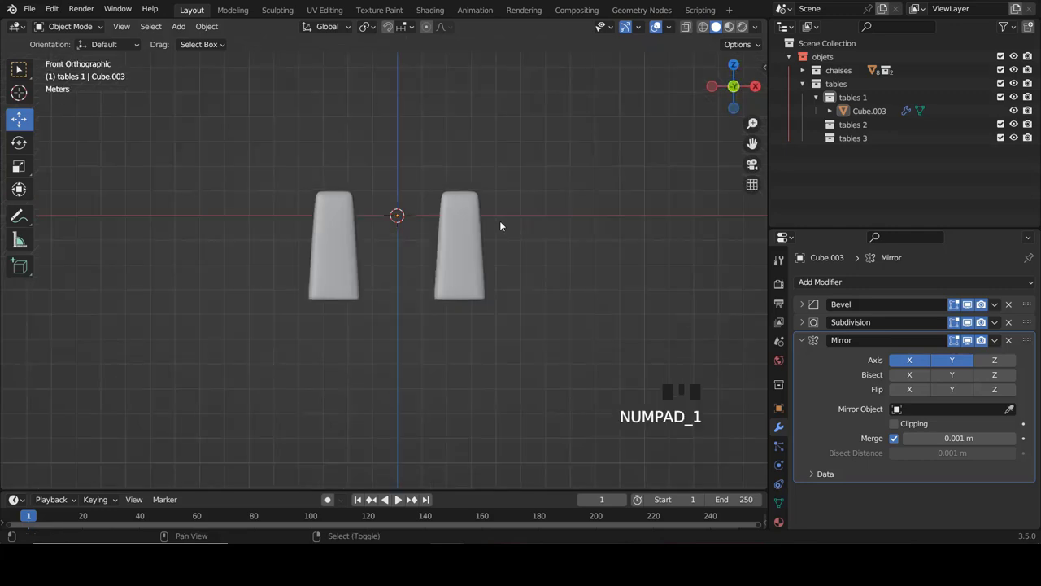
Add Cube.004 at the centre with Bevel and level-2 Subdivision modifiers and smooth shading
key("shift+a")
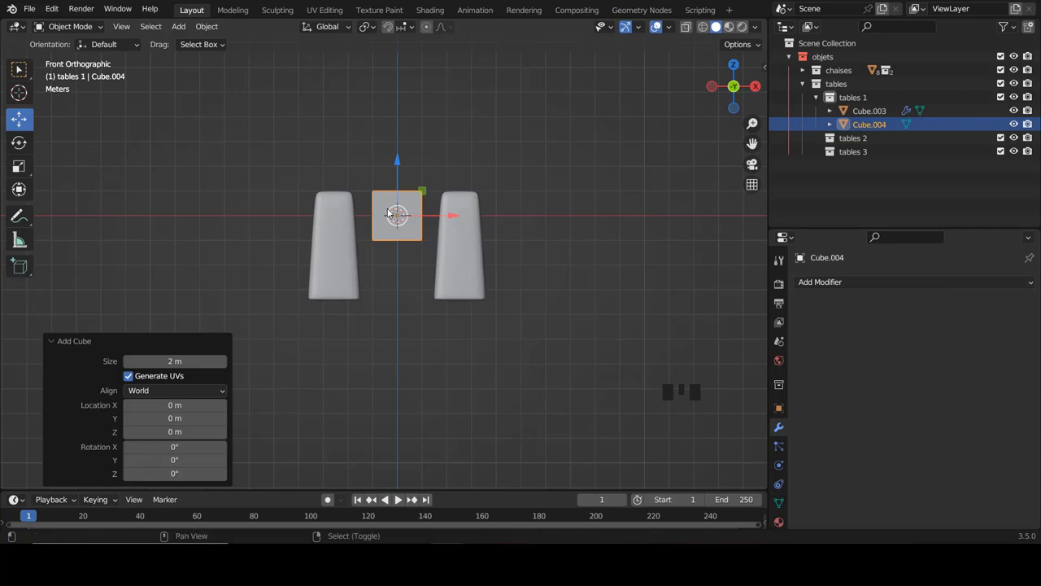
scroll("up", 3)
scroll("up", 3)
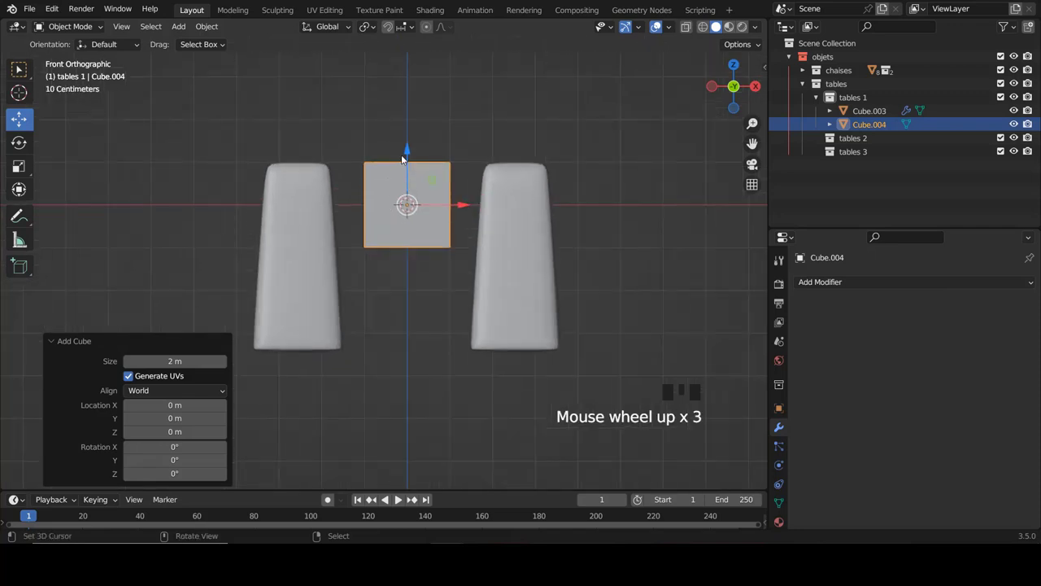
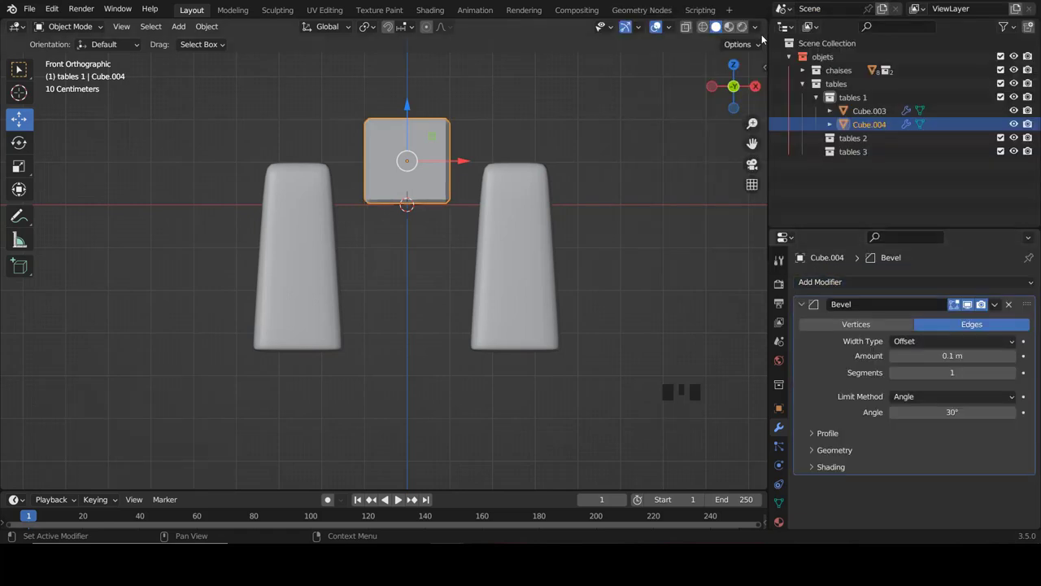
left_click_drag(537, 153, 803, 310)
left_click_drag(804, 310, 789, 214)
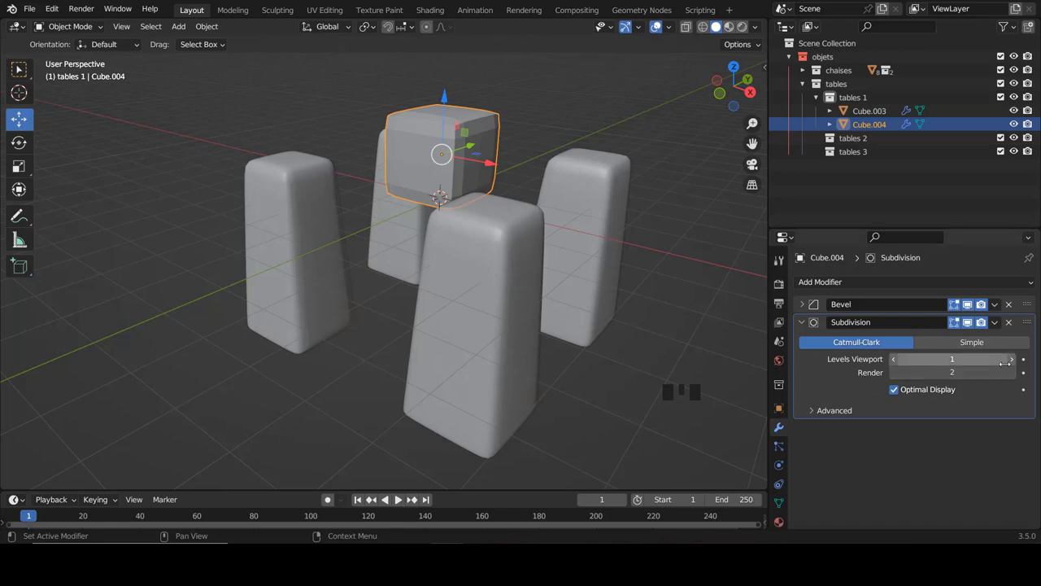
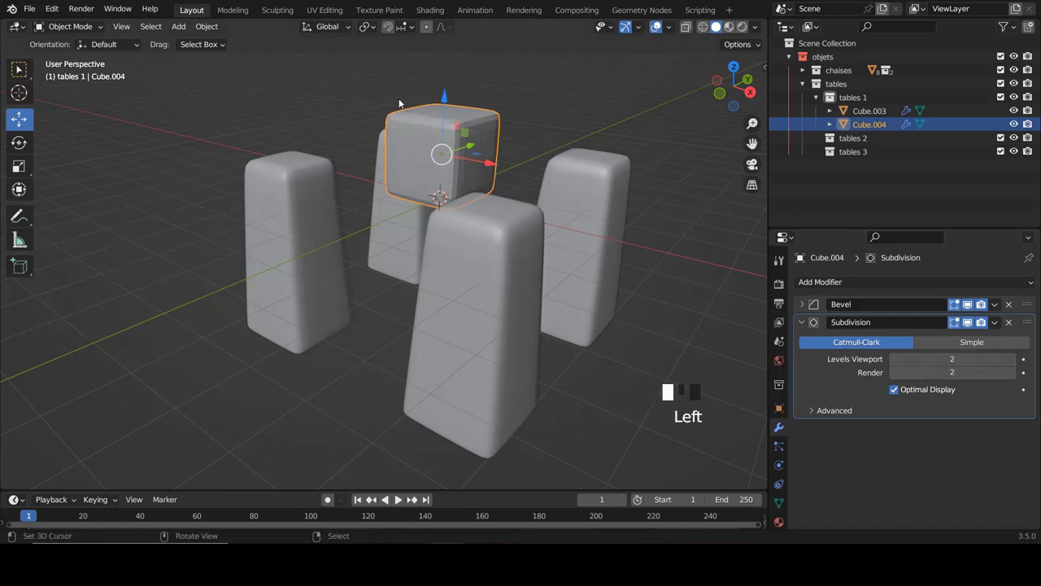
key("w")
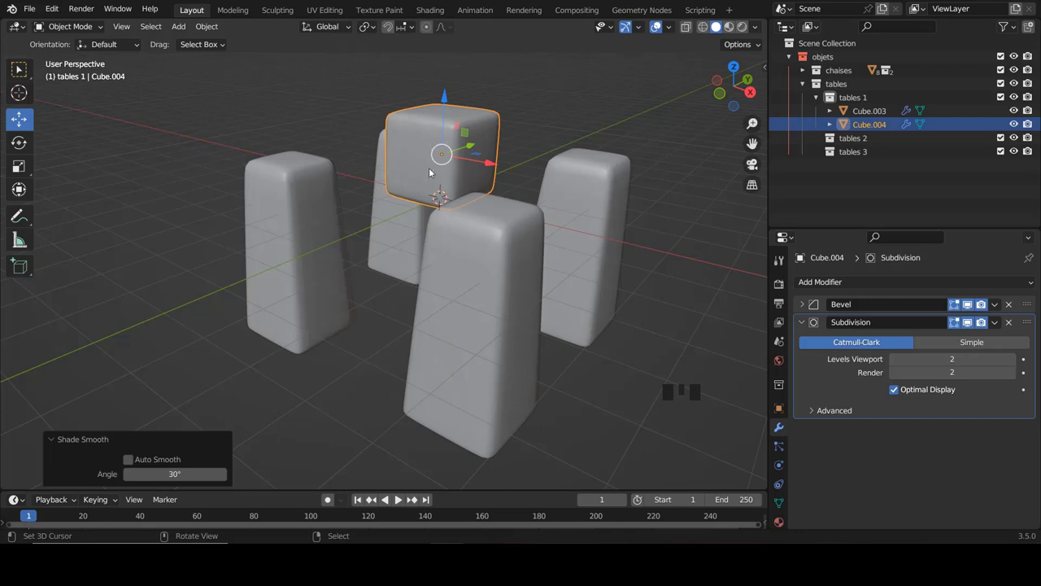
key("KP_1")
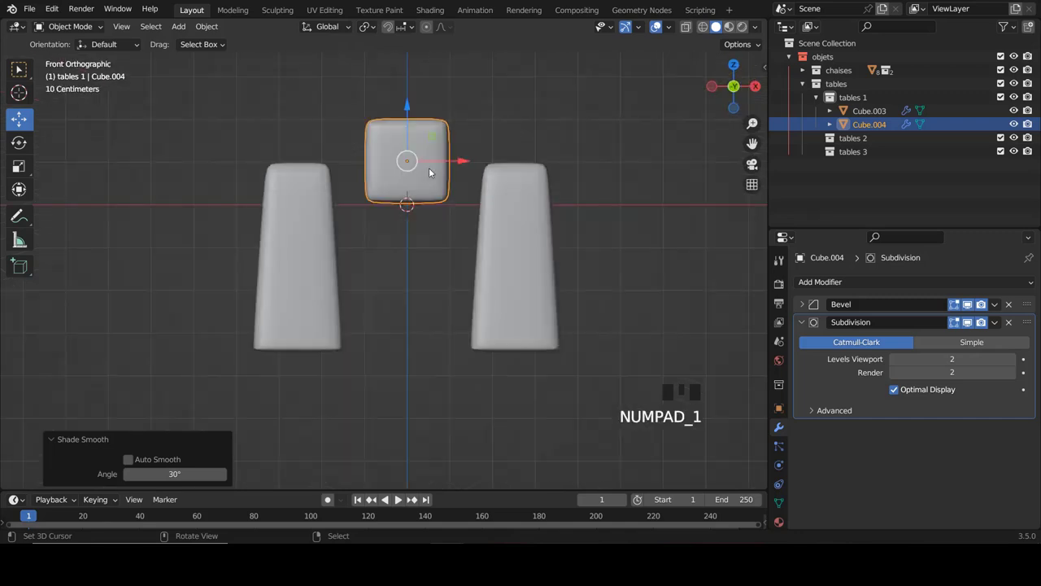
Flatten the cube to 0.722 in Z, shift it -2.553 m along X and adjust its depth
key("Tab")
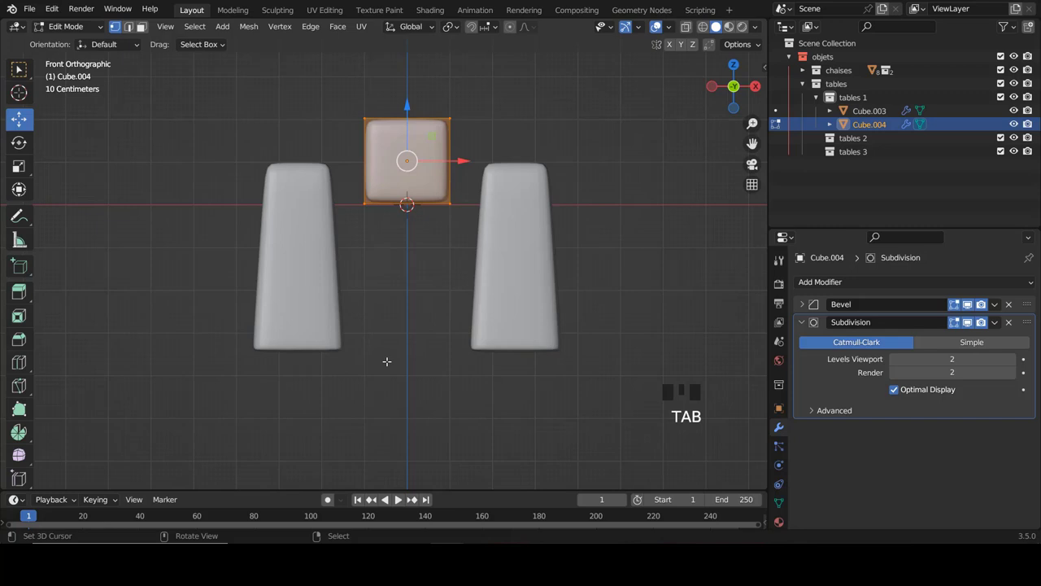
key("s")
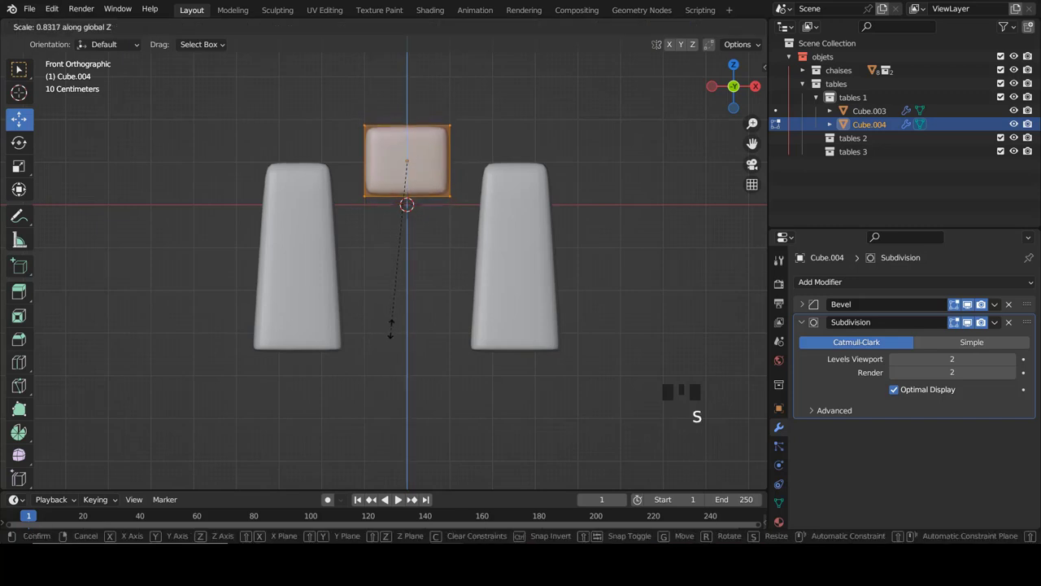
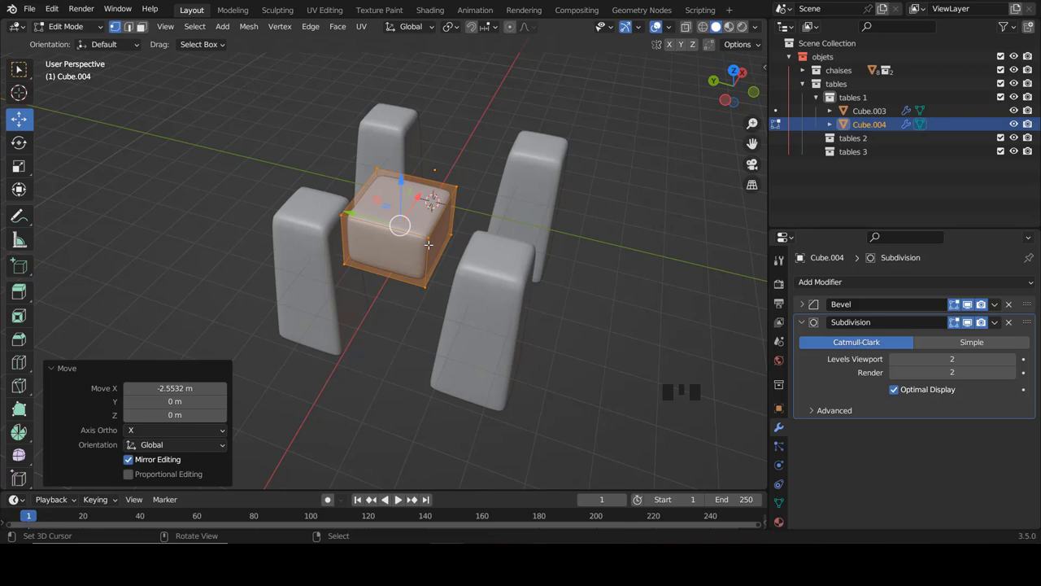
key("s")
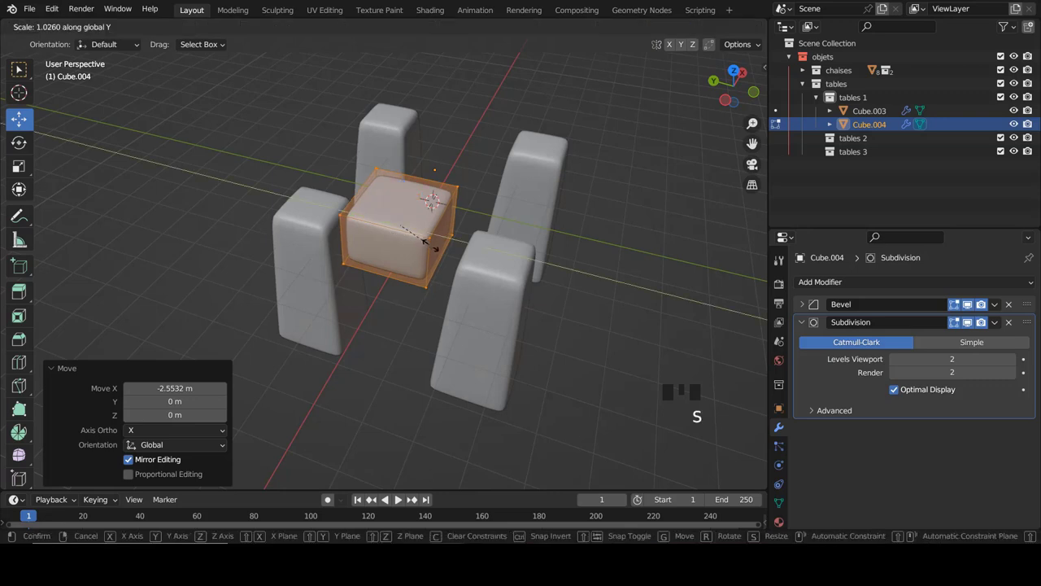
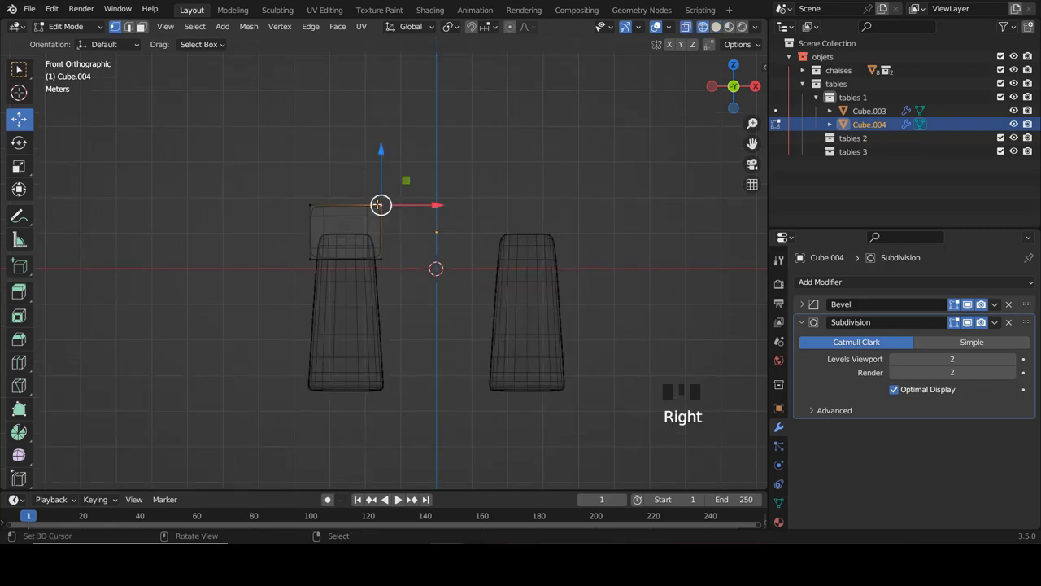
Nudge the slab 0.1067 m along X so it rests on the left legs, then leave Edit Mode
key("b")
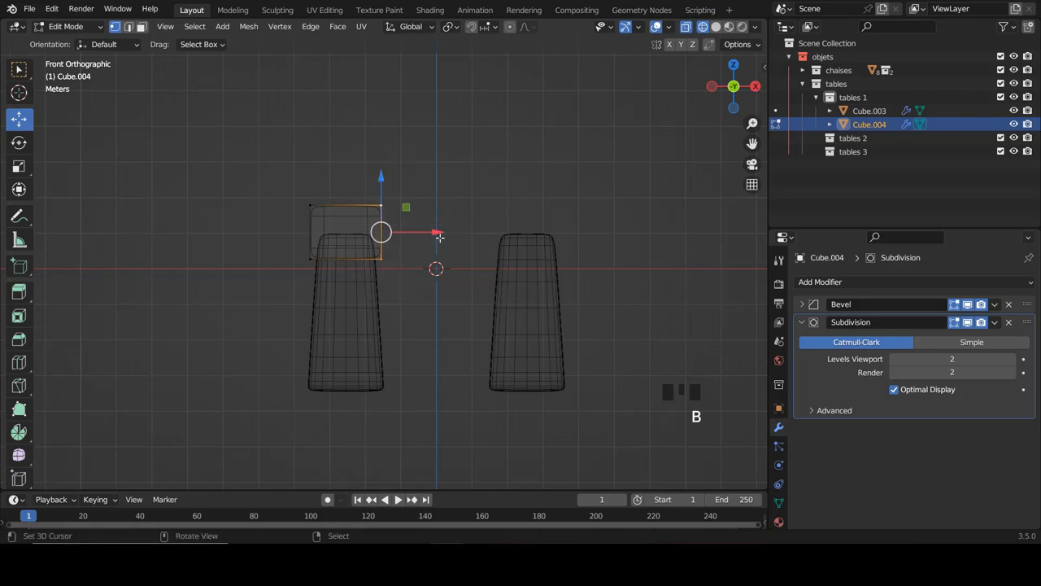
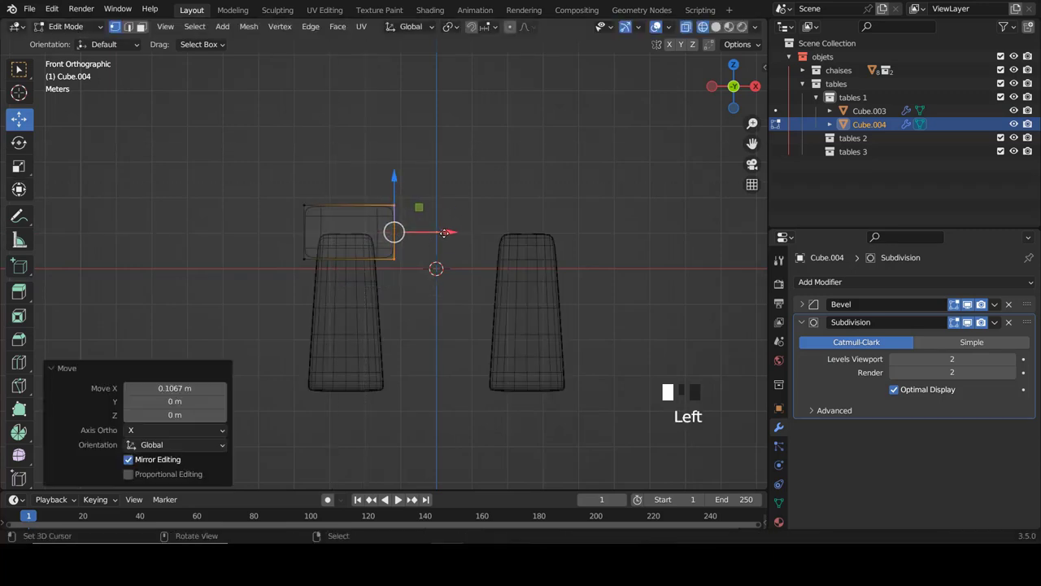
key("z")
scroll("down", 3)
key("Tab")
left_click_drag(434, 246, 798, 321)
left_click(798, 321)
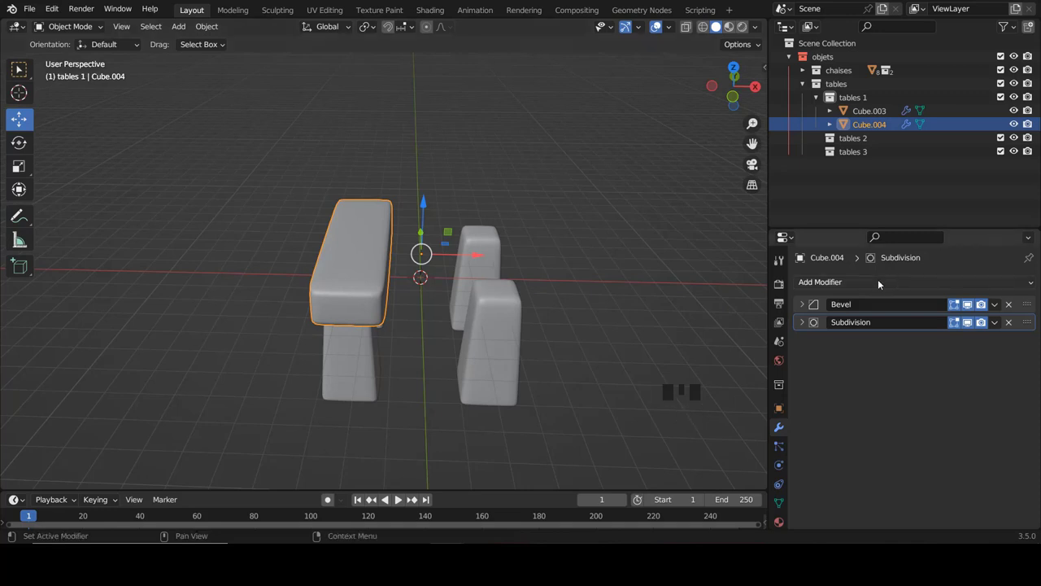
Bring up the modifier catalogue to add an Array to Cube.004
left_click(882, 285)
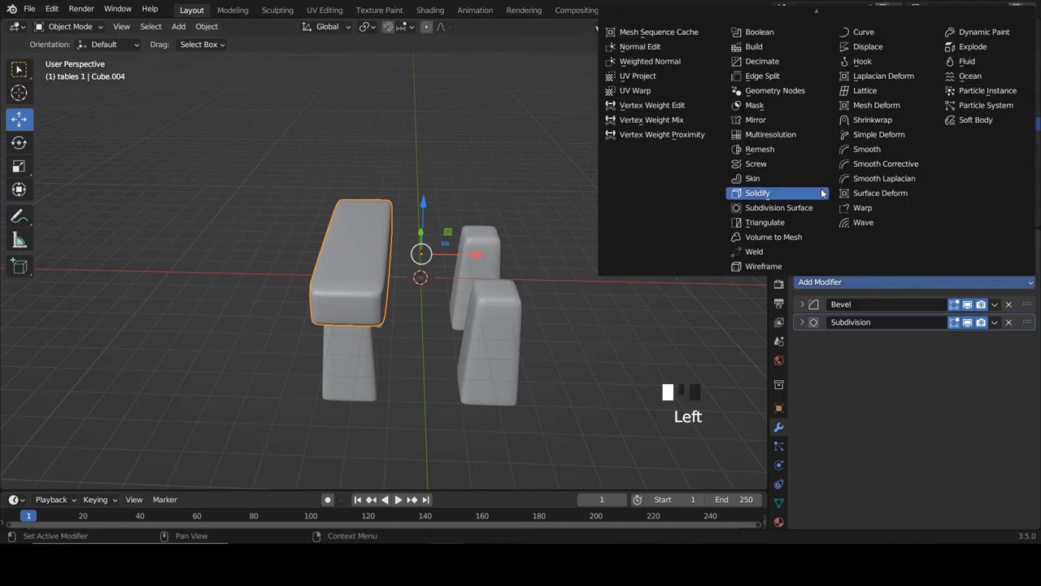
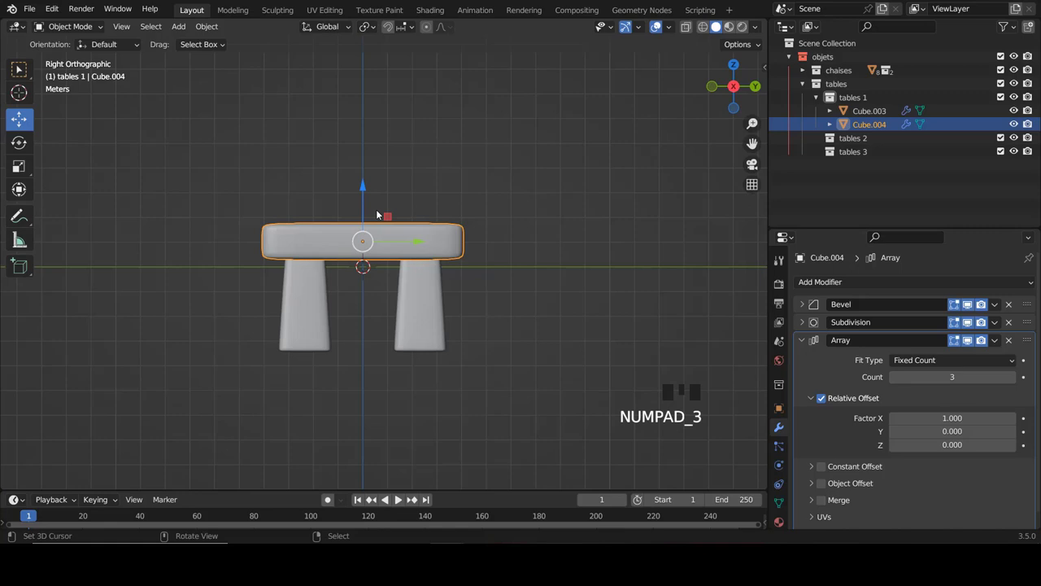
Centre the three-slat array over the legs along X
key("KP_1")
scroll("up", 3)
scroll("up", 3)
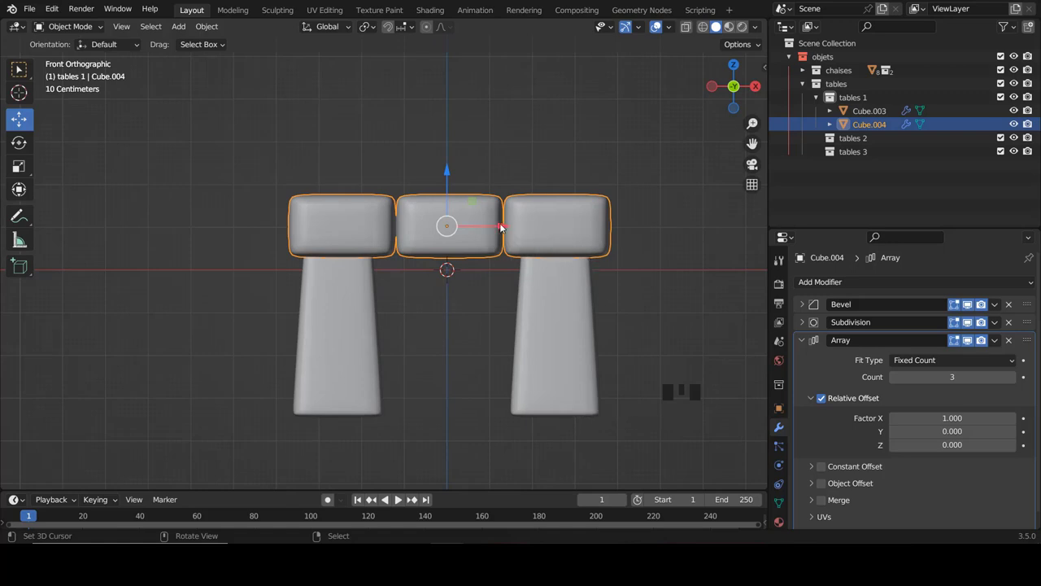
left_click(505, 225)
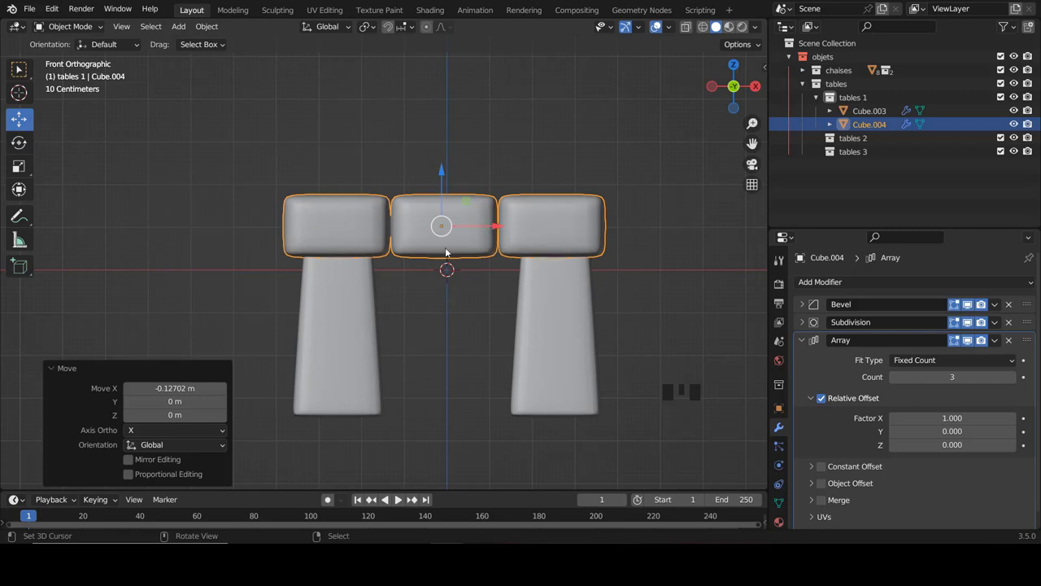
scroll("down", 3)
left_click_drag(462, 292, 730, 357)
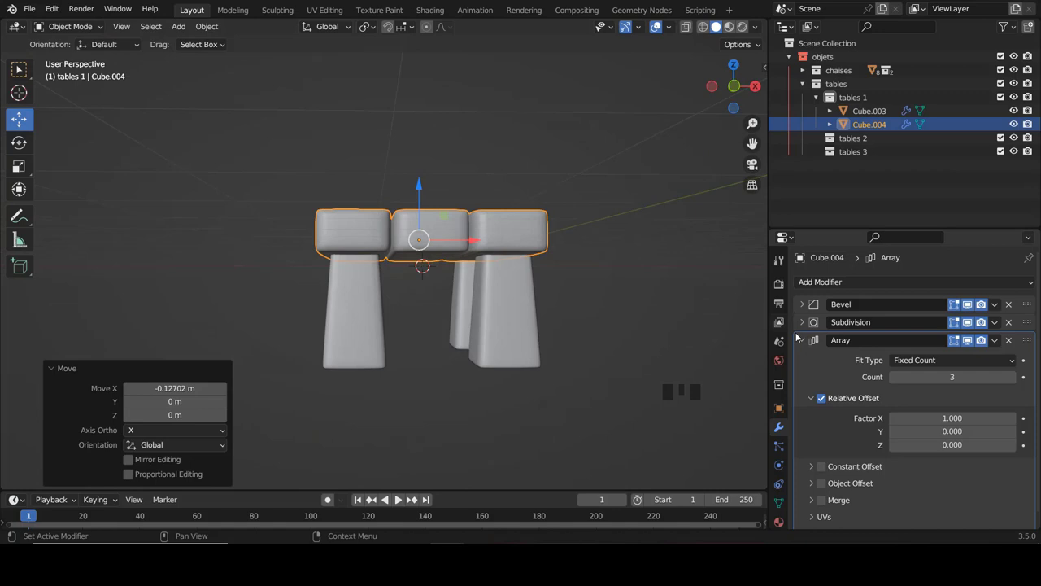
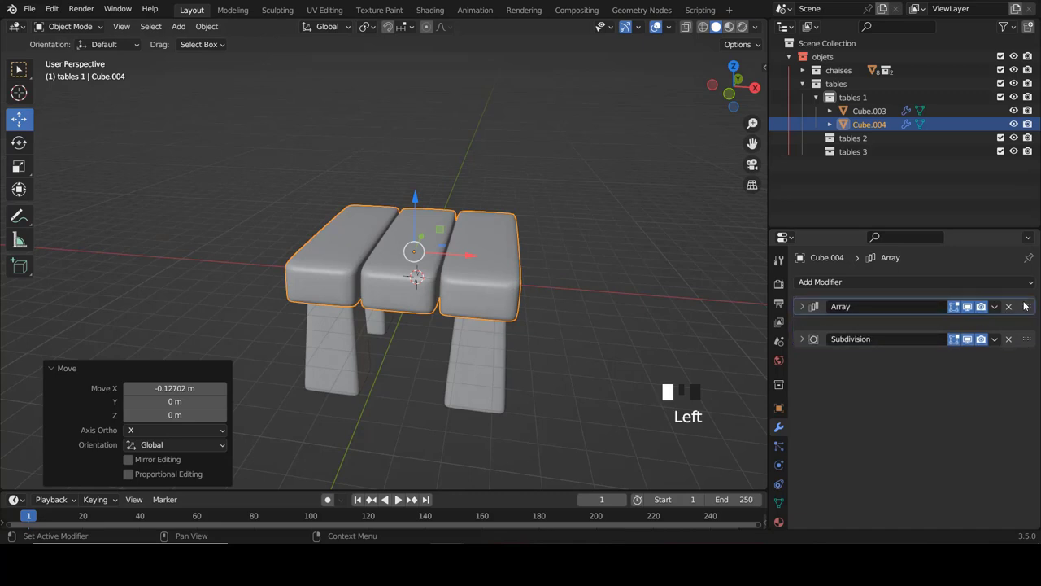
Move the Array modifier above Bevel and Subdivision and set Relative Offset X to 0.98
left_click_drag(489, 296, 502, 305)
scroll("up", 3)
left_click_drag(468, 280, 520, 319)
scroll("up", 3)
left_click_drag(507, 311, 806, 308)
left_click(806, 308)
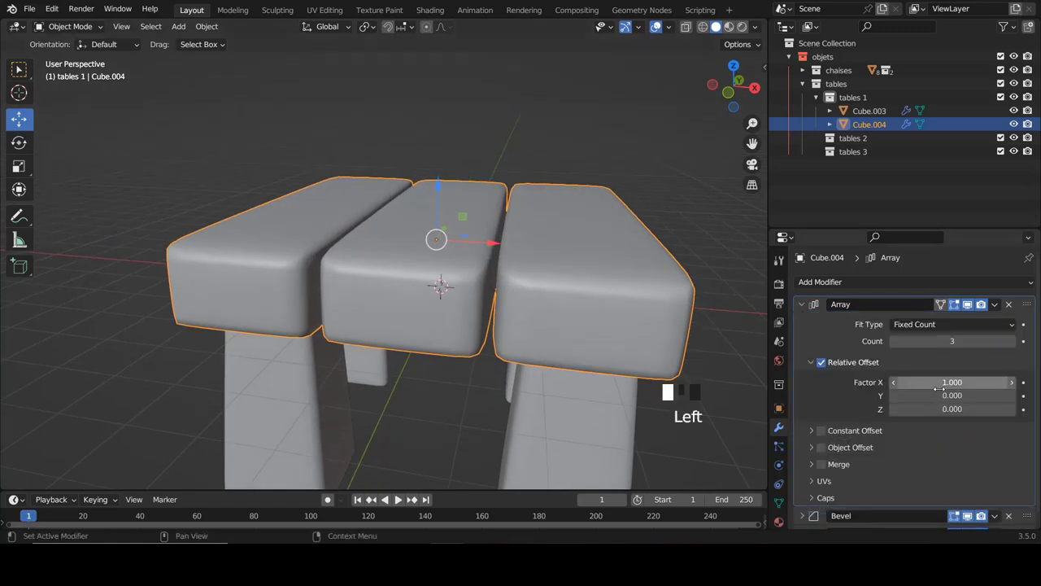
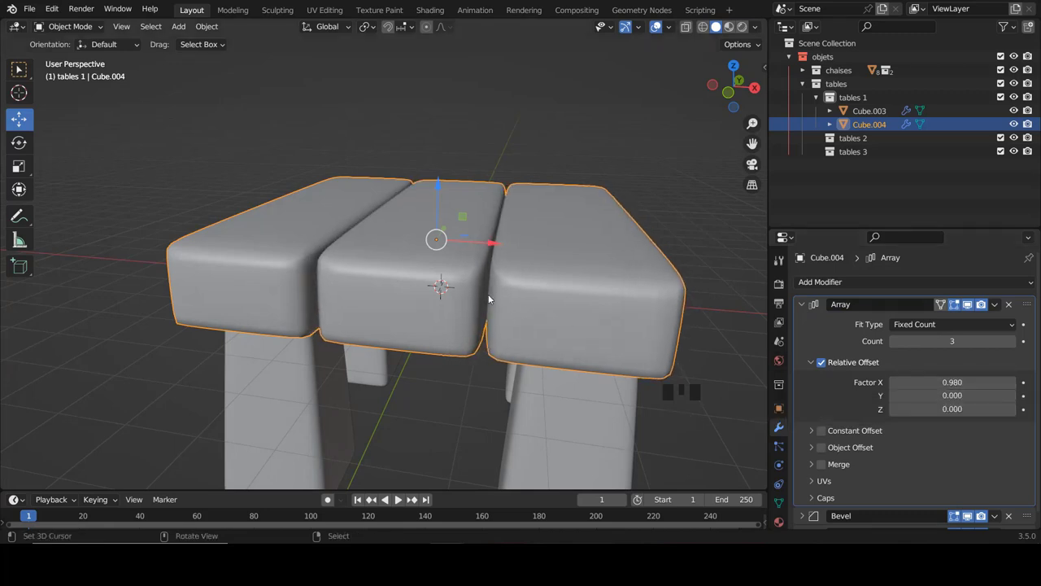
Set Array offset to 0.99, recentre the top and apply the Array so the slats become real geometry
key("KP_1")
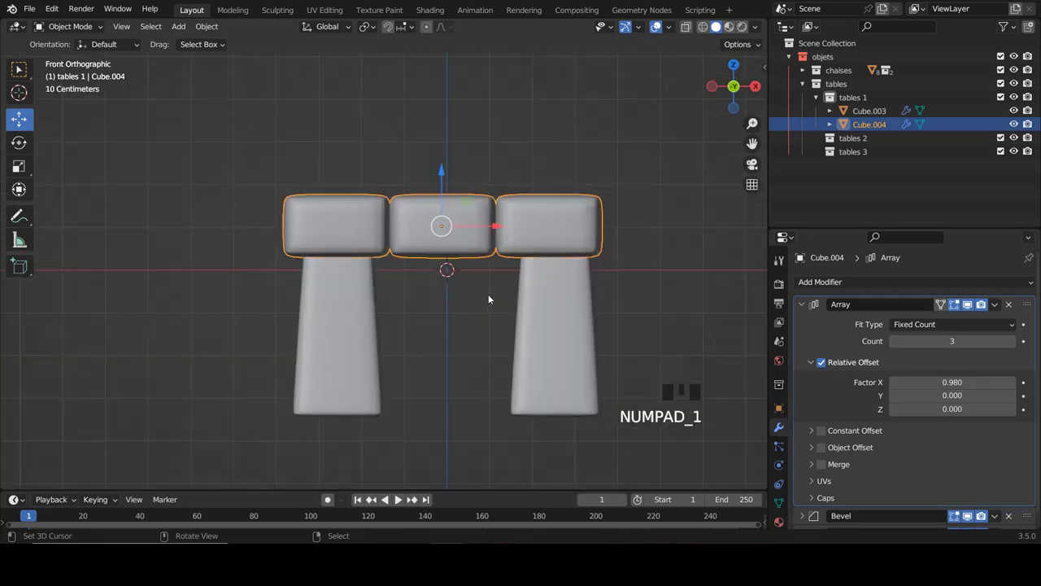
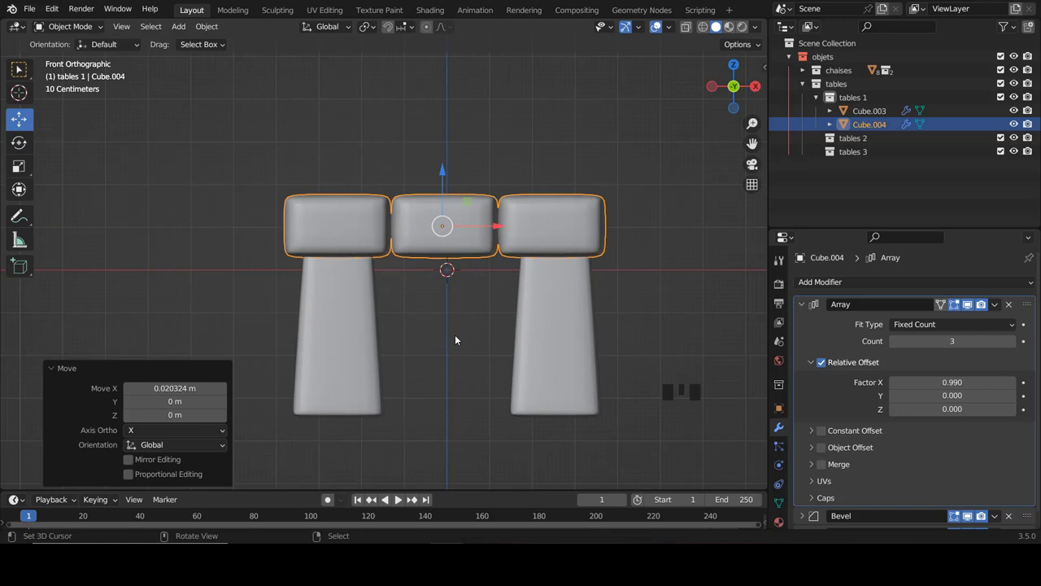
left_click(1000, 306)
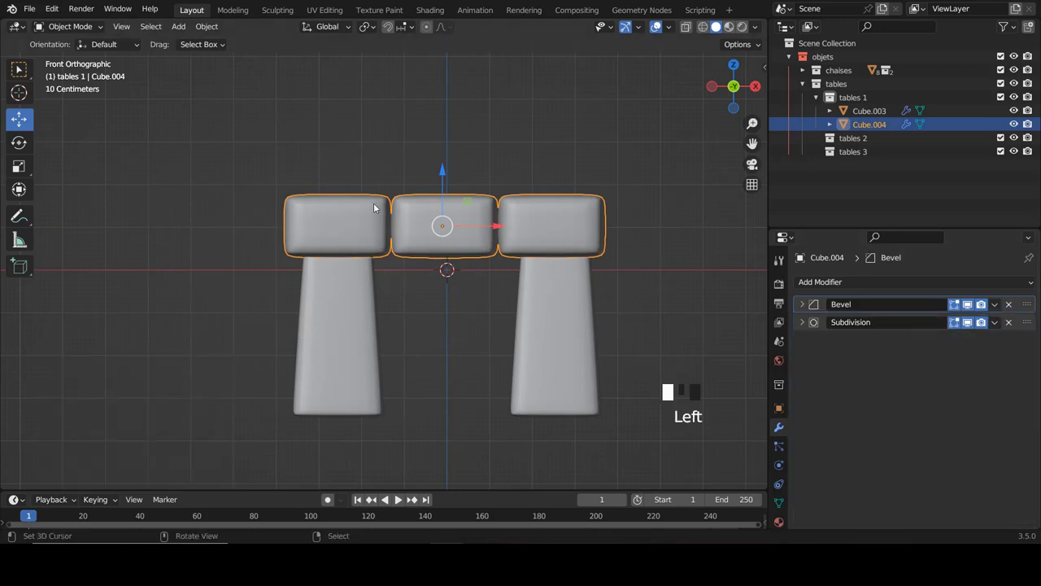
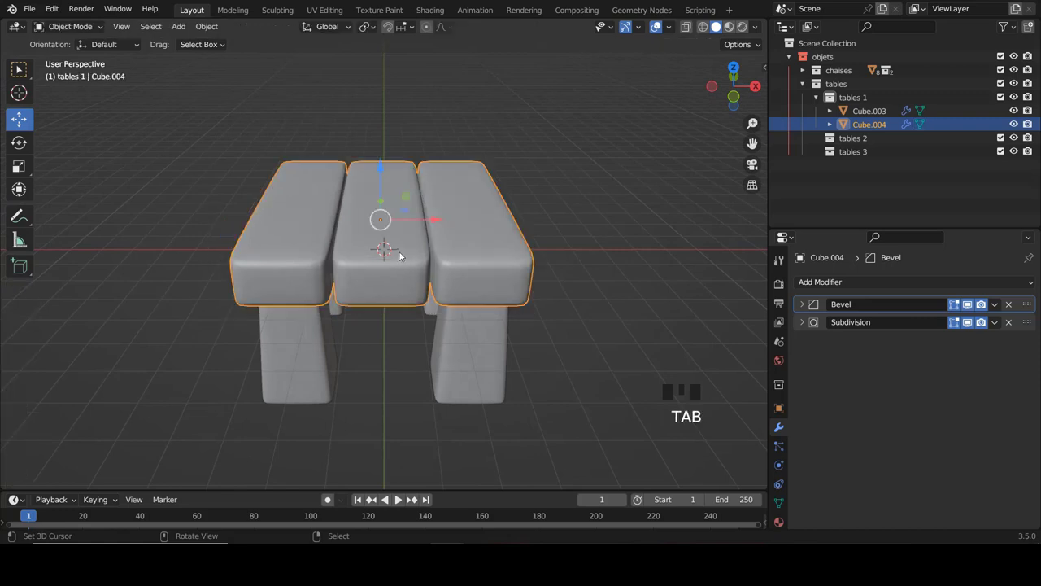
Grab the slatted tabletop and move it about 3.35 m away from the legs
key("g")
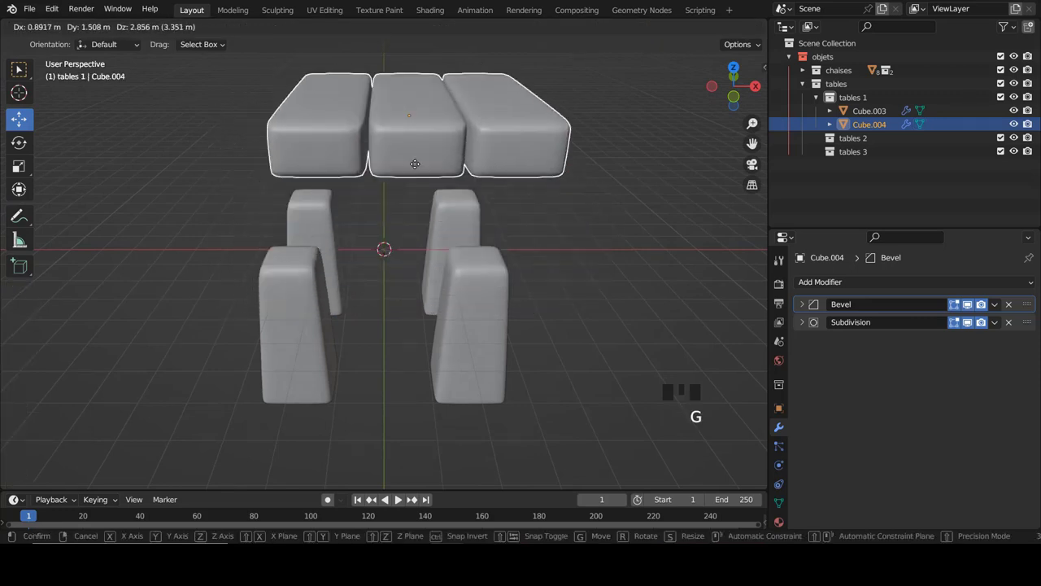
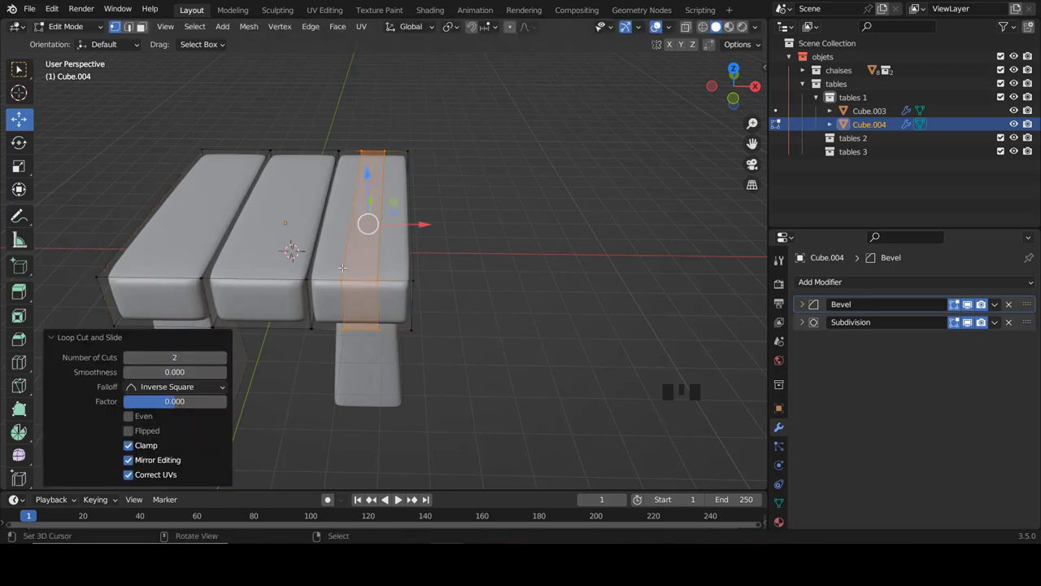
From top view, scale the two loops to 0.634 along X and add a crosswise loop cut on the right slat
key("KP_7")
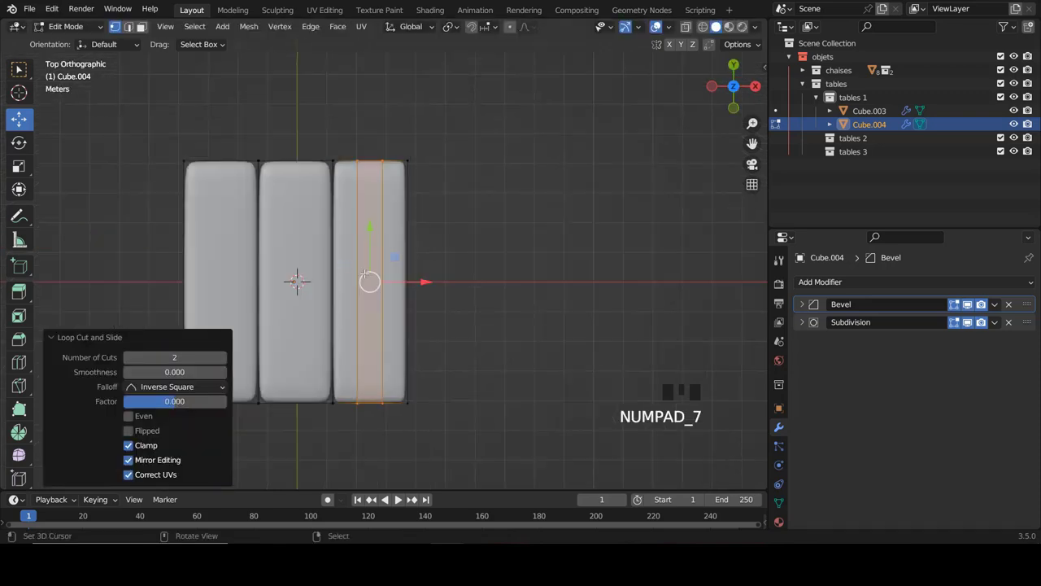
scroll("down", 3)
scroll("up", 3)
key("s")
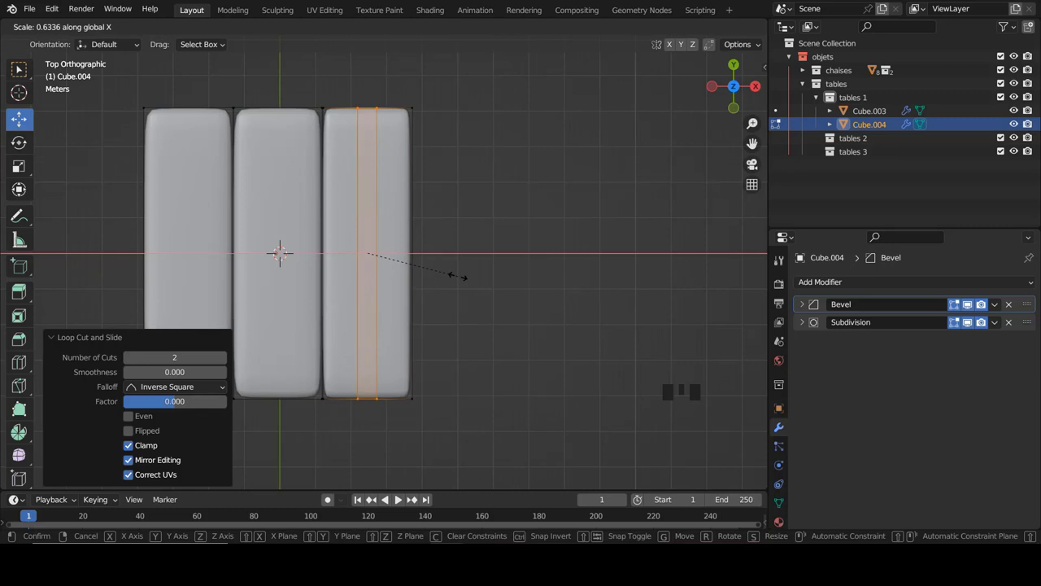
key("ctrl+r")
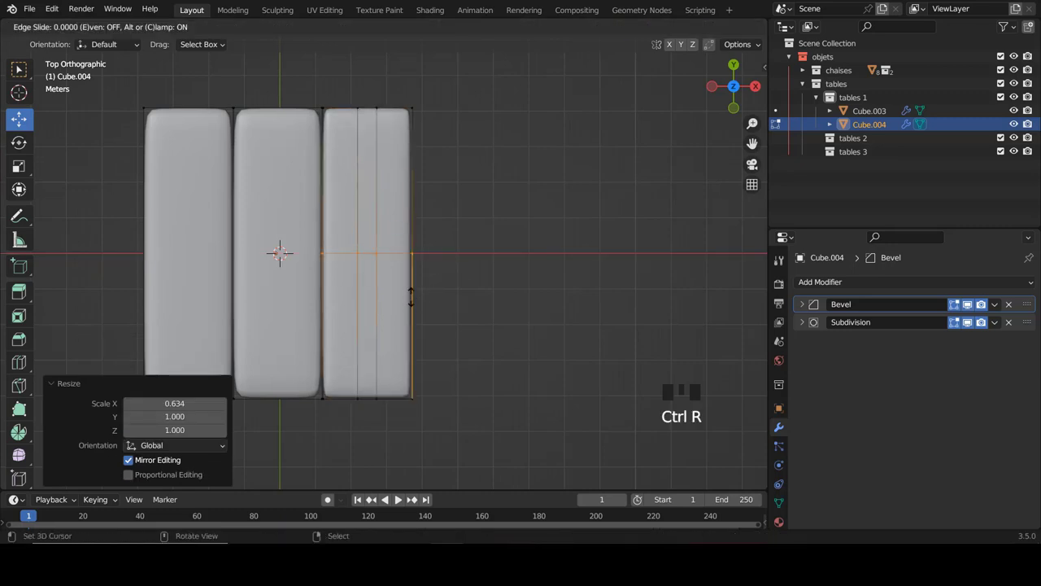
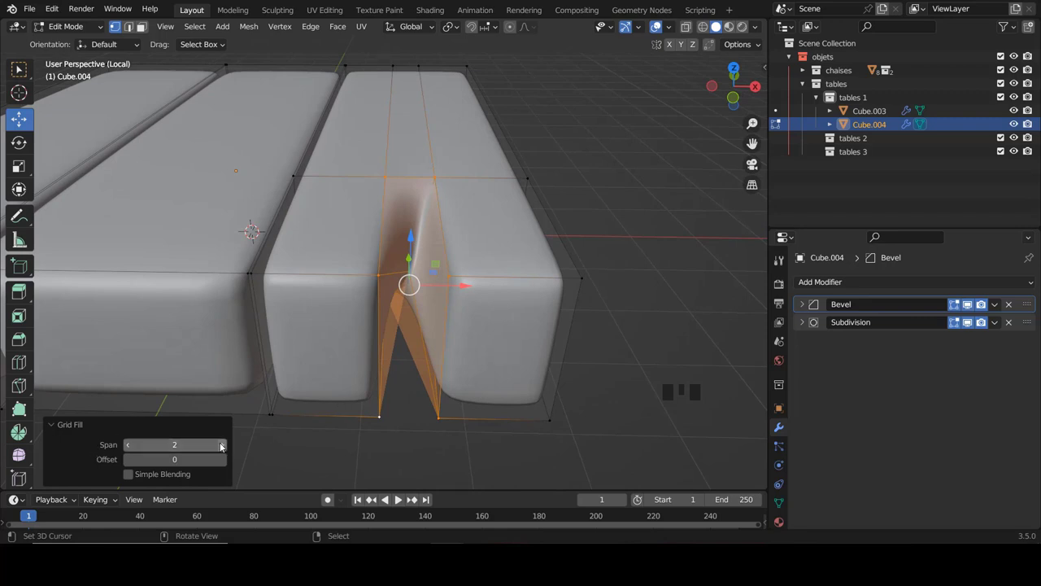
Raise the notch's Grid Fill span to 3 in the operator panel
left_click_drag(223, 445, 225, 446)
left_click(225, 446)
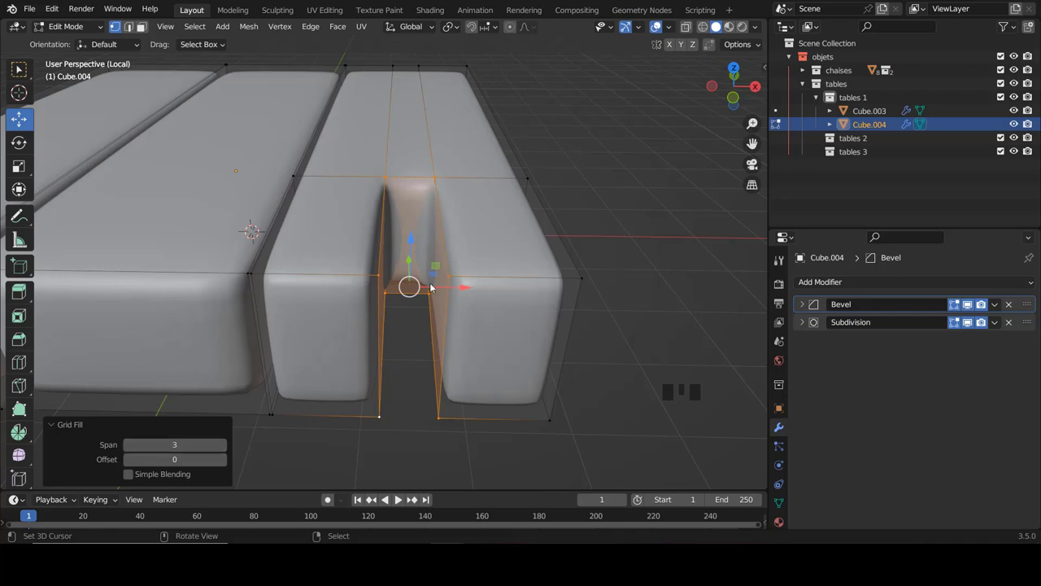
Return to Object Mode and view the notched slat from directly above
key("Tab")
scroll("down", 3)
left_click_drag(389, 313, 394, 350)
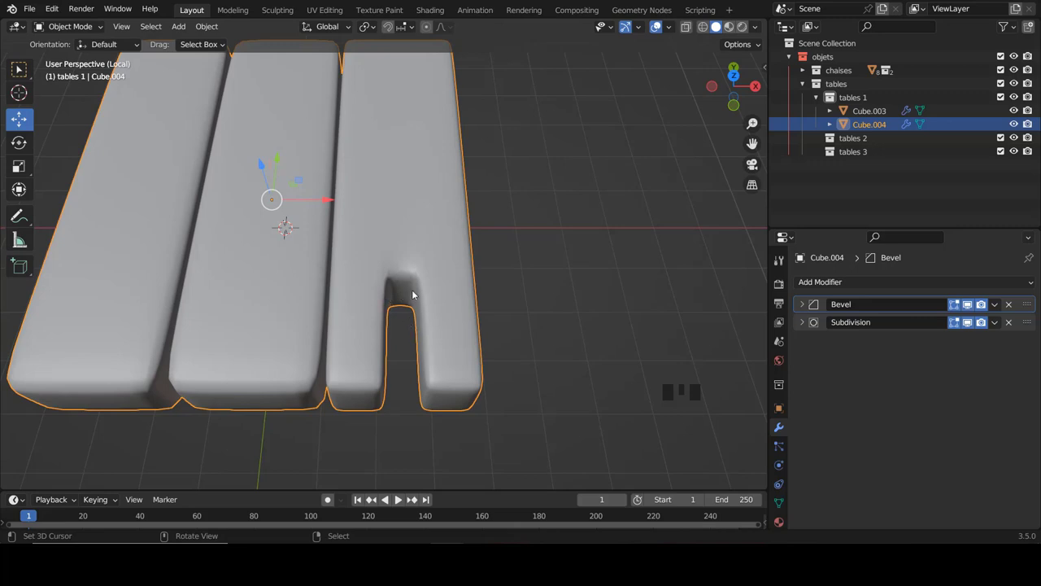
key("KP_7")
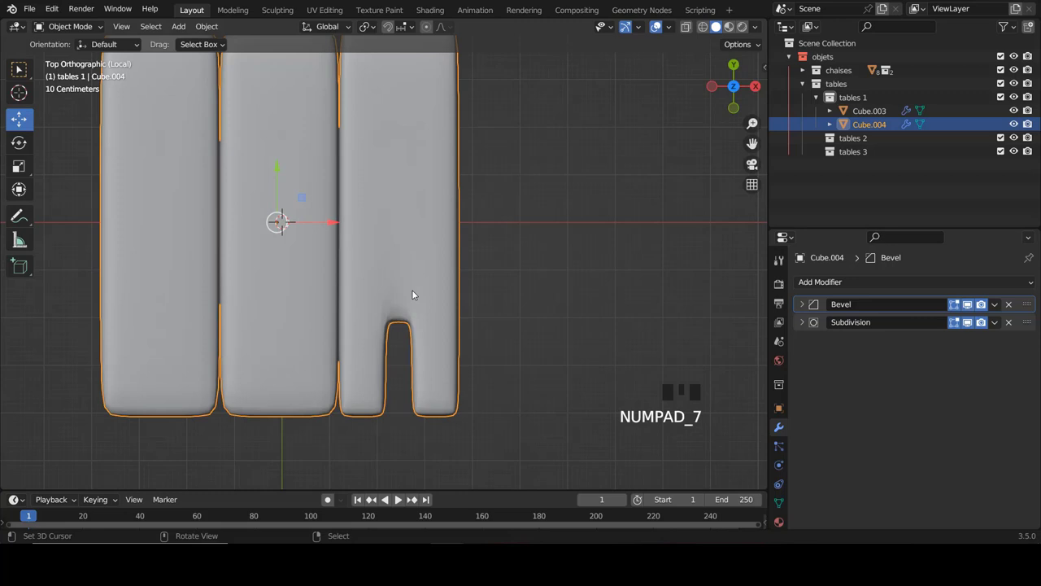
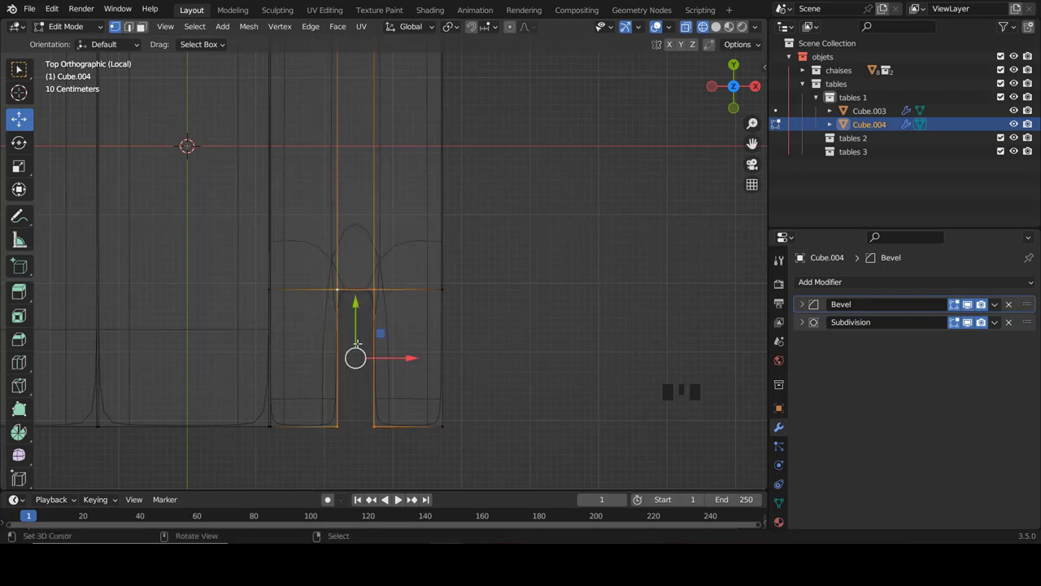
Box-select the slot's face strip and scale it narrower along X
scroll("down", 3)
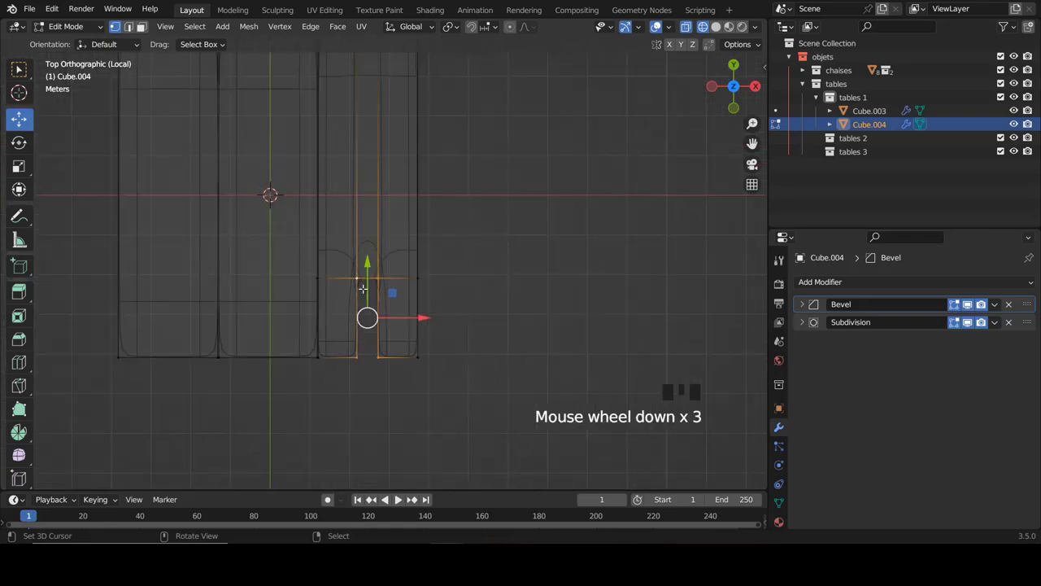
scroll("up", 3)
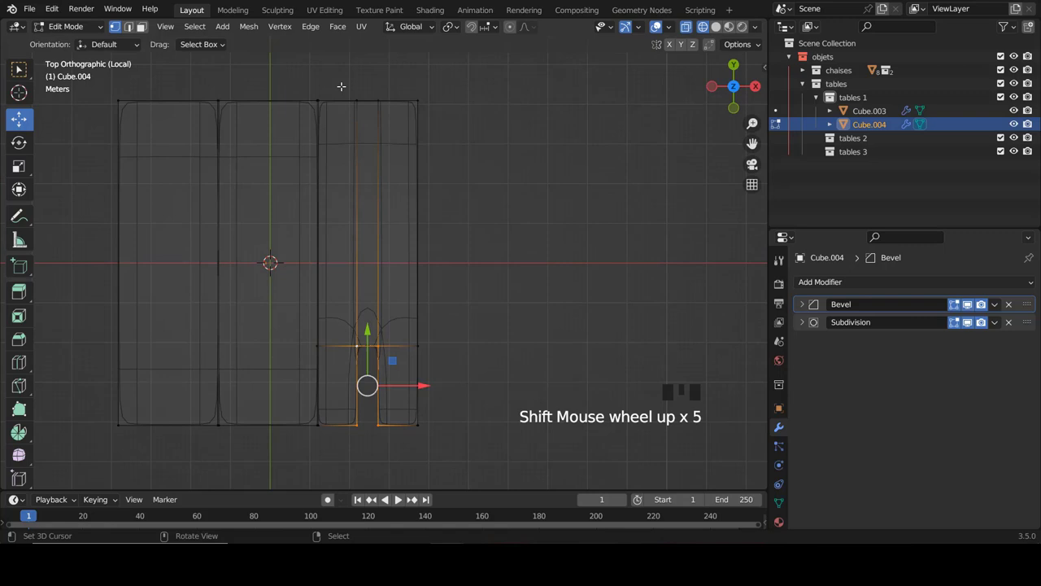
key("b")
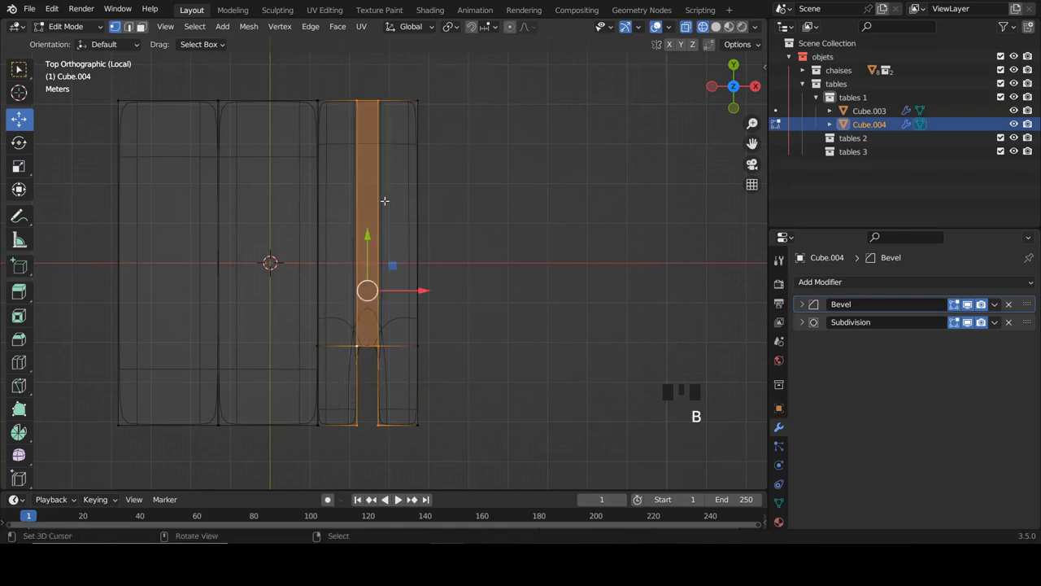
scroll("down", 3)
scroll("up", 3)
key("s")
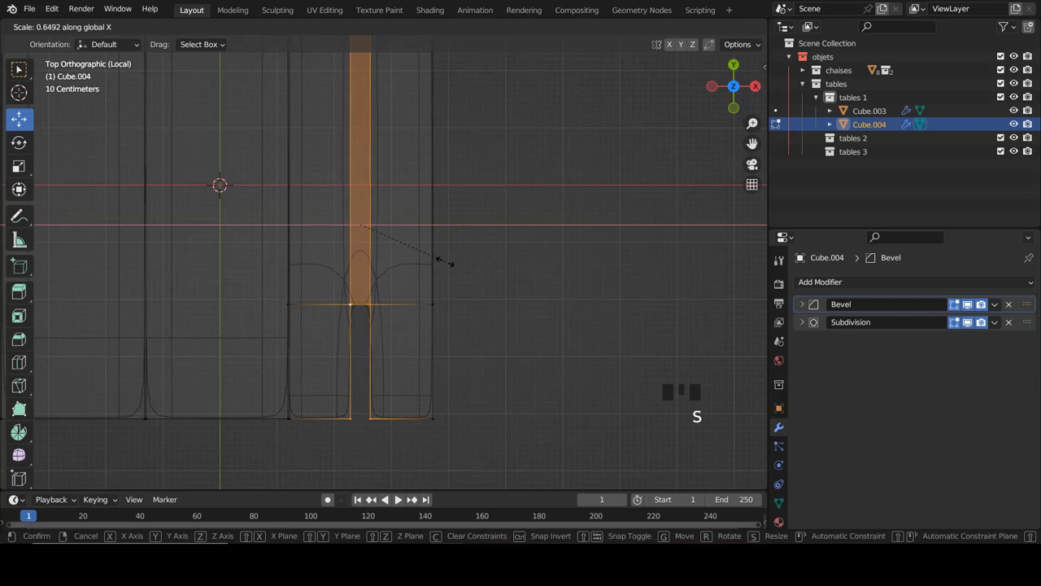
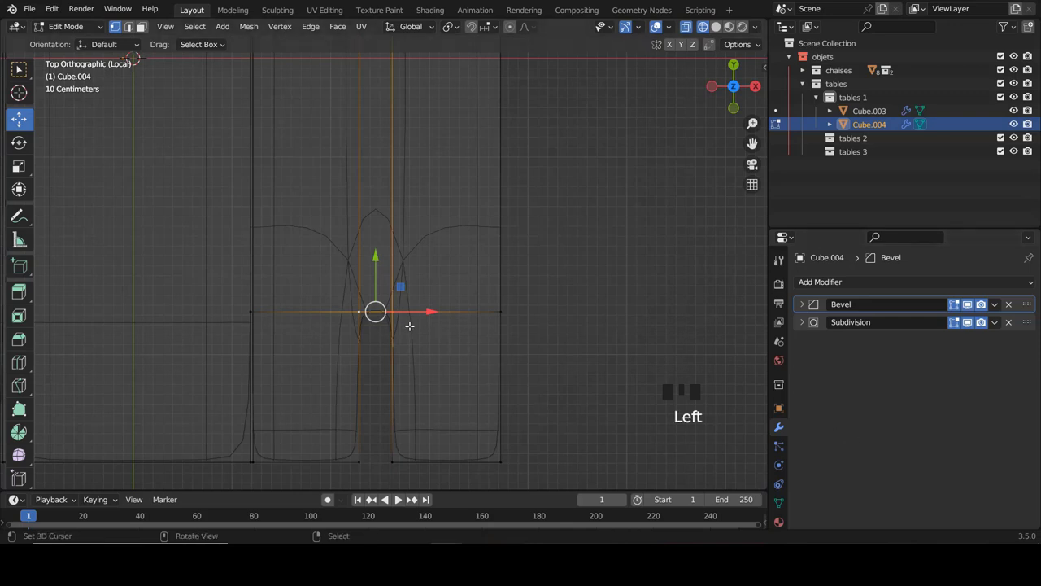
Squeeze the slot's inner end to a point (0.223 along X), then leave local view to see the whole table
key("s")
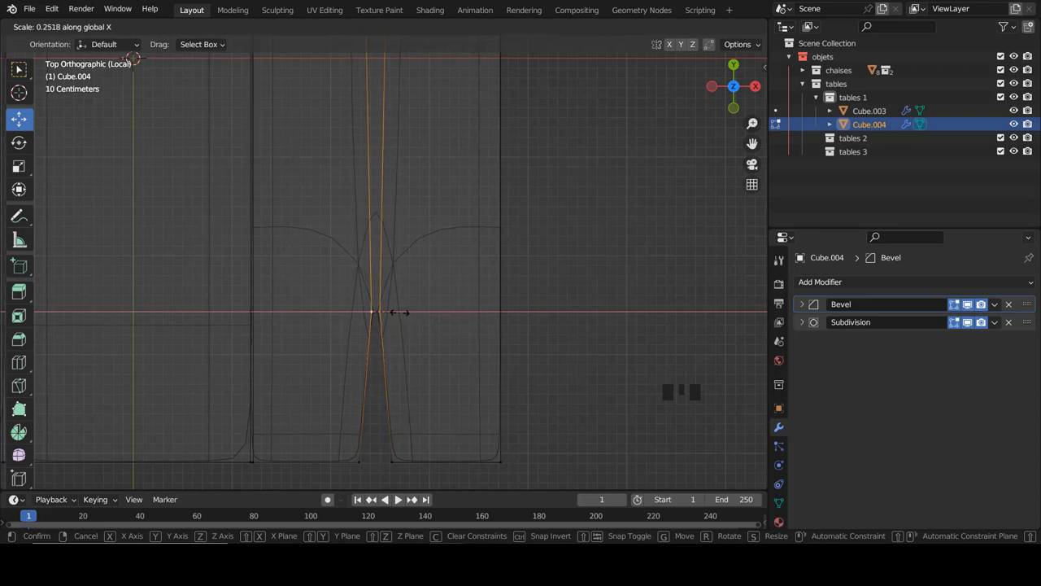
key("z")
scroll("down", 3)
key("Tab")
key("a")
left_click_drag(395, 298, 427, 263)
key("KP_Divide")
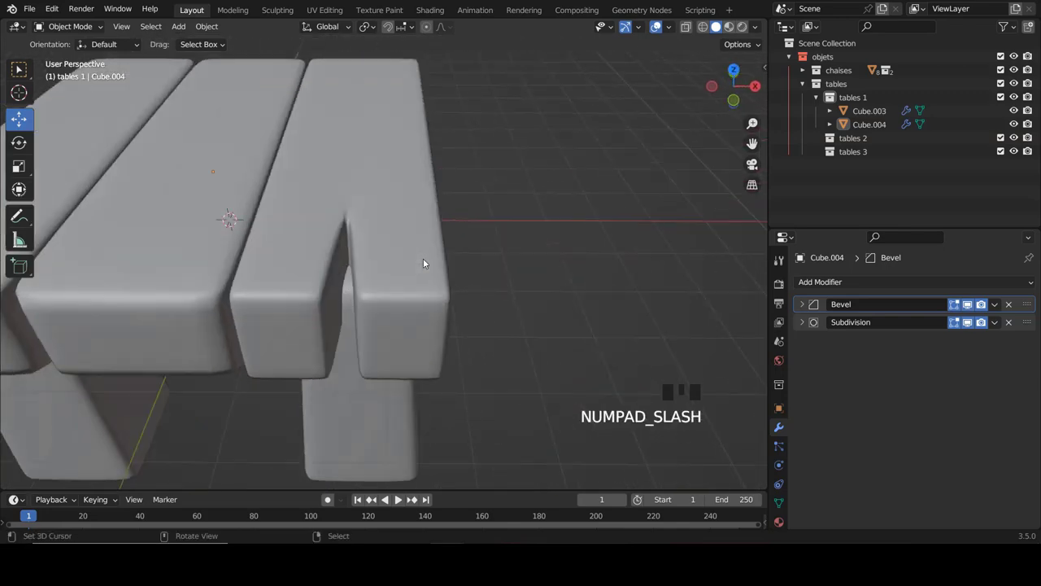
Orbit around the table to view it from a corner and select the tabletop
scroll("down", 3)
left_click_drag(379, 157, 288, 190)
scroll("up", 3)
scroll("down", 3)
left_click_drag(337, 206, 462, 211)
scroll("down", 3)
scroll("up", 3)
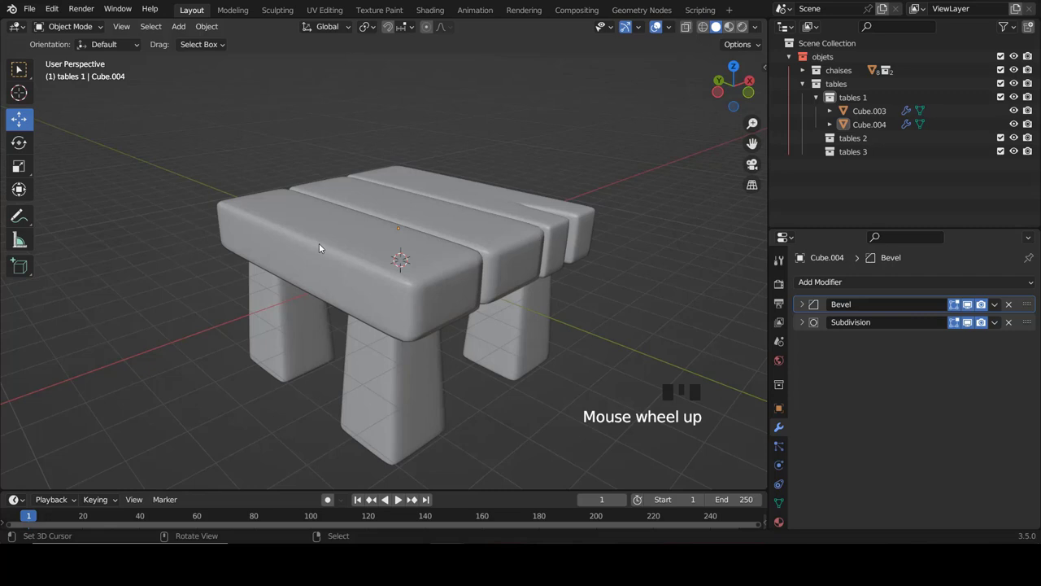
left_click_drag(310, 249, 353, 223)
right_click(352, 223)
In Edit Mode move the slats' end faces about 0.093 m along Y to extend the overhang
key("Tab")
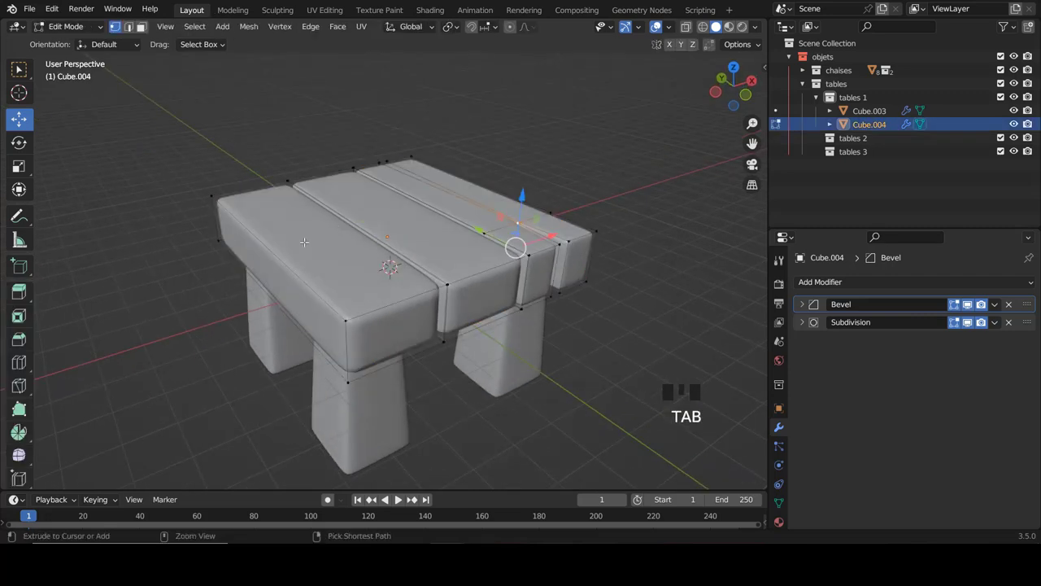
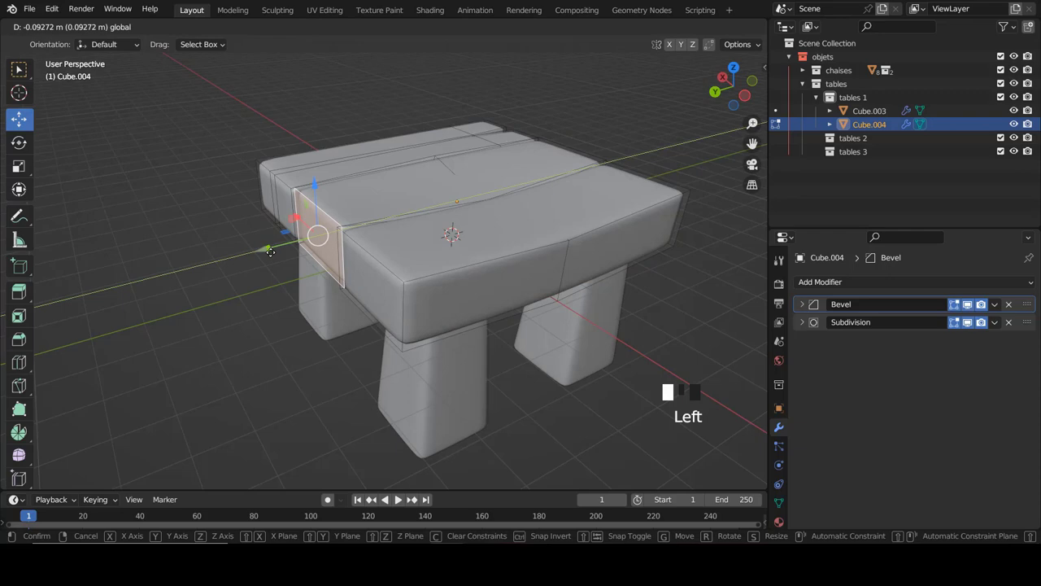
key("Tab")
Pull the view back to frame the whole table and collapse the tables 1 collection in the Outliner
left_click_drag(386, 303, 226, 273)
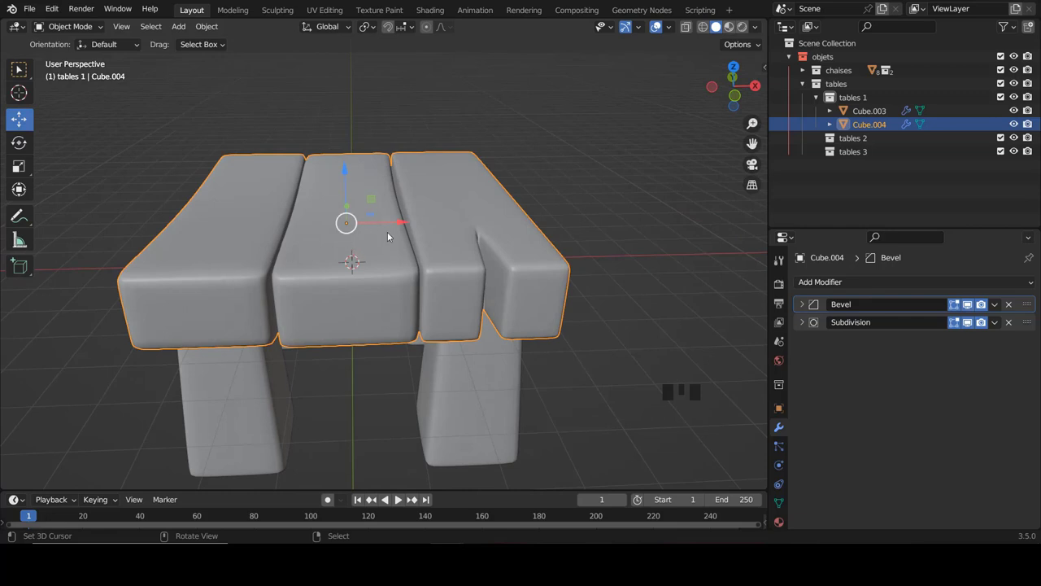
left_click_drag(459, 270, 559, 201)
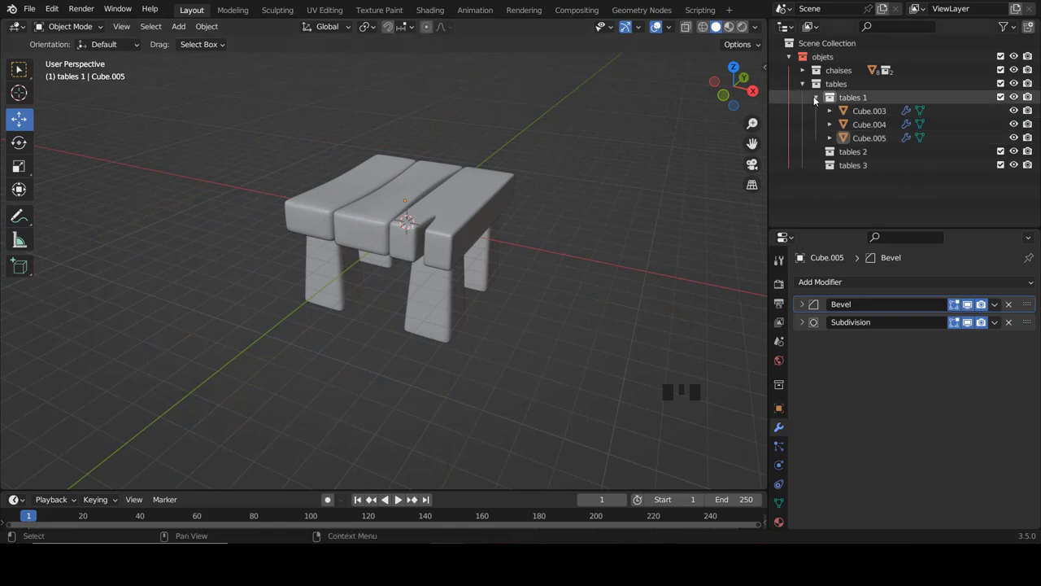
left_click(821, 100)
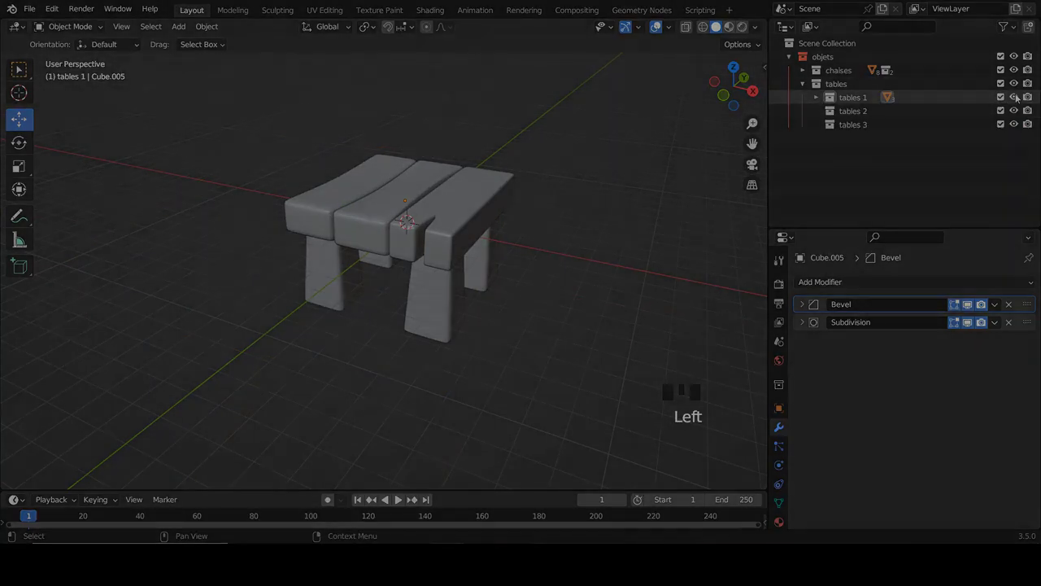